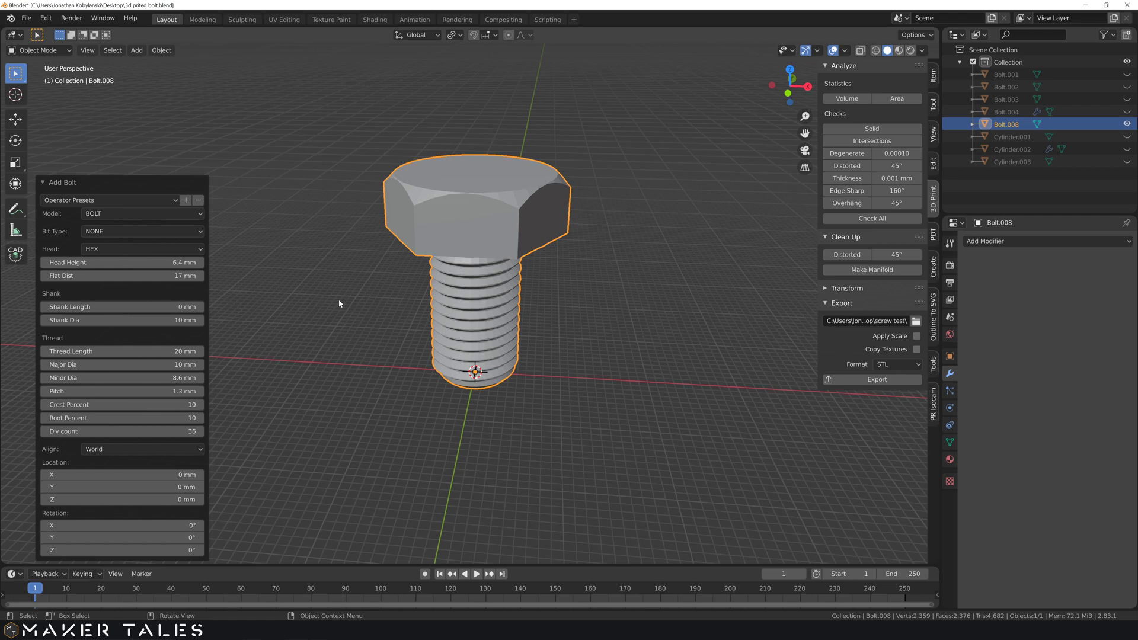
Step: Switch the Add Bolt model from BOLT to NUT, keeping the 10 mm, 1.3 mm pitch thread
{"action": "key", "text": "shift+a"}
{"action": "middle_click", "coordinate": [343, 338]}
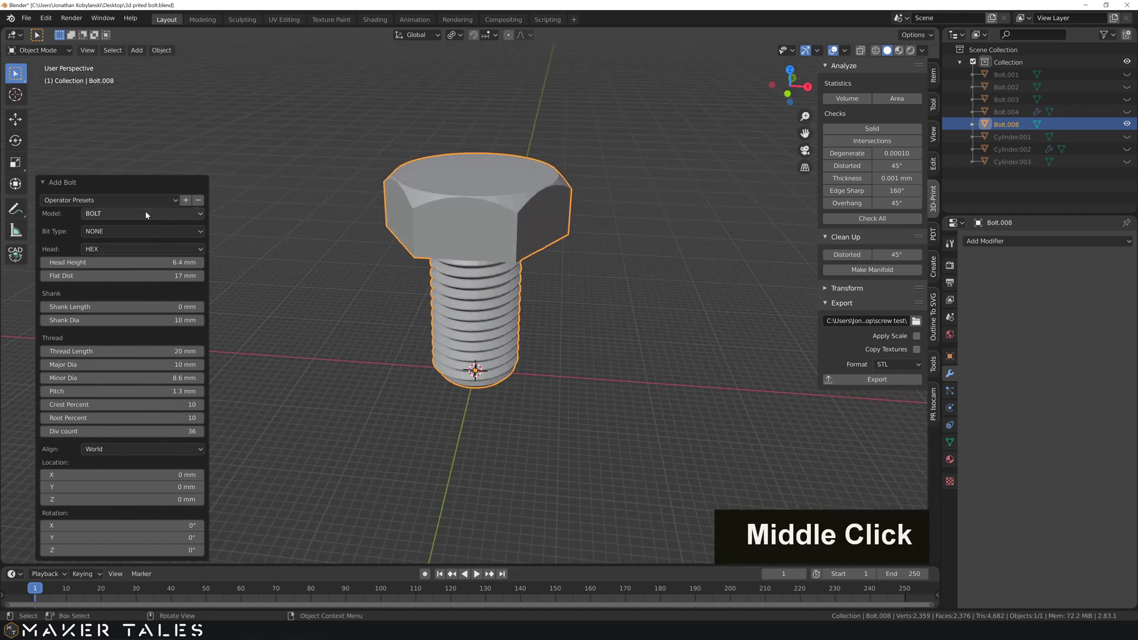
Step: Set the nut's Minor Dia to 8.8 mm in the Add Bolt panel and view the whole nut
{"action": "scroll", "scroll_direction": "up", "scroll_amount": 3}
{"action": "scroll", "scroll_direction": "down", "scroll_amount": 3}
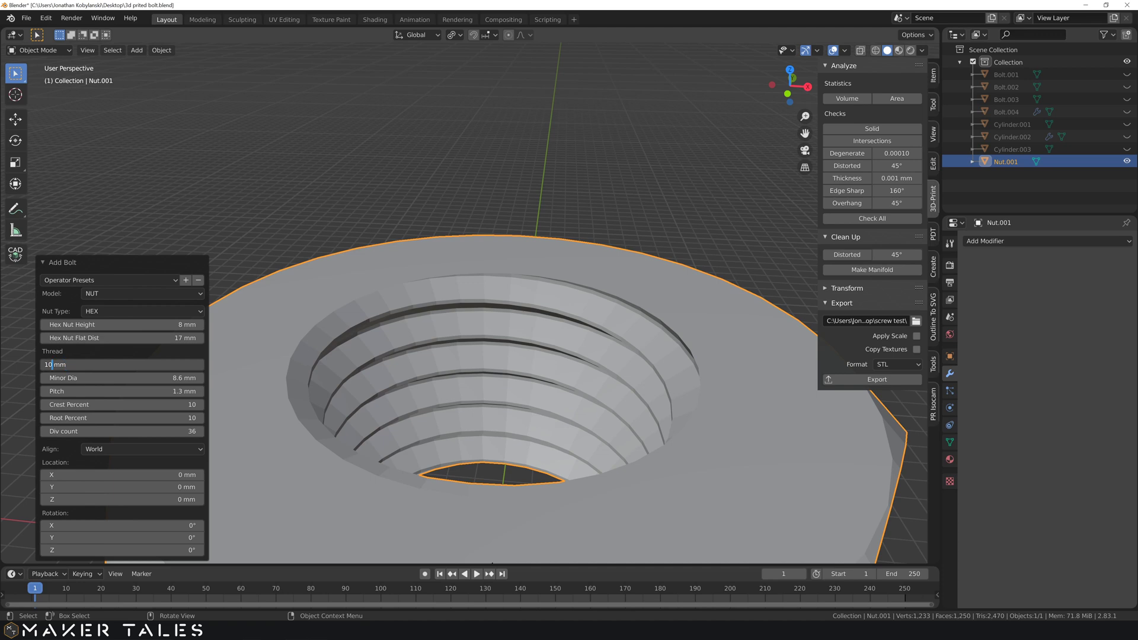
{"action": "key", "text": "."}
{"action": "key", "text": "Return"}
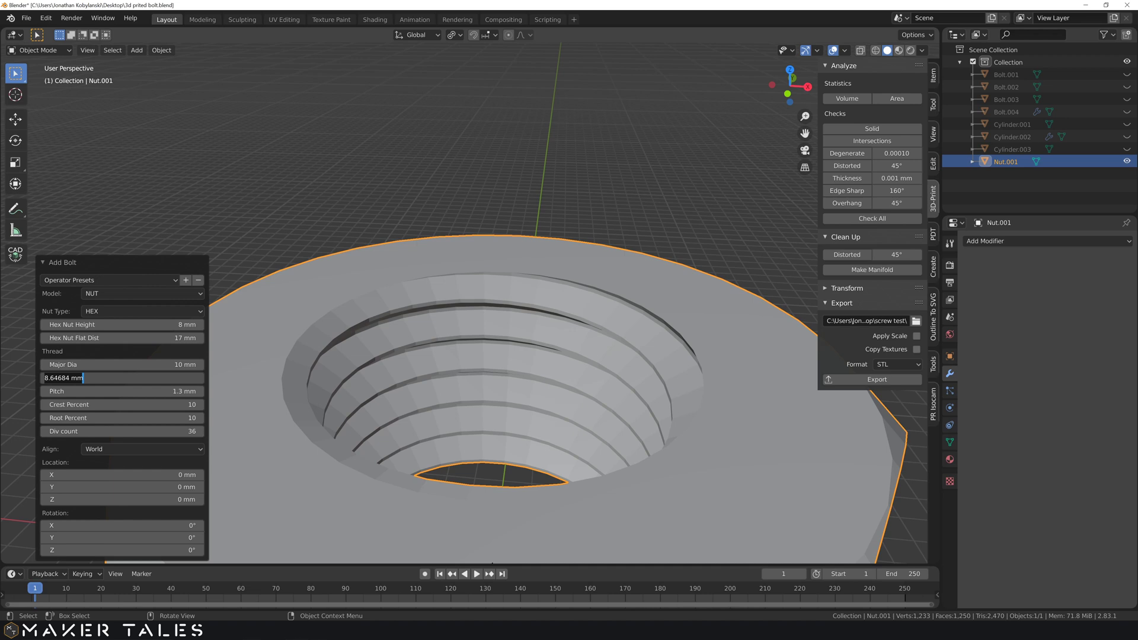
{"action": "key", "text": "BackSpace"}
{"action": "key", "text": "BackSpace"}
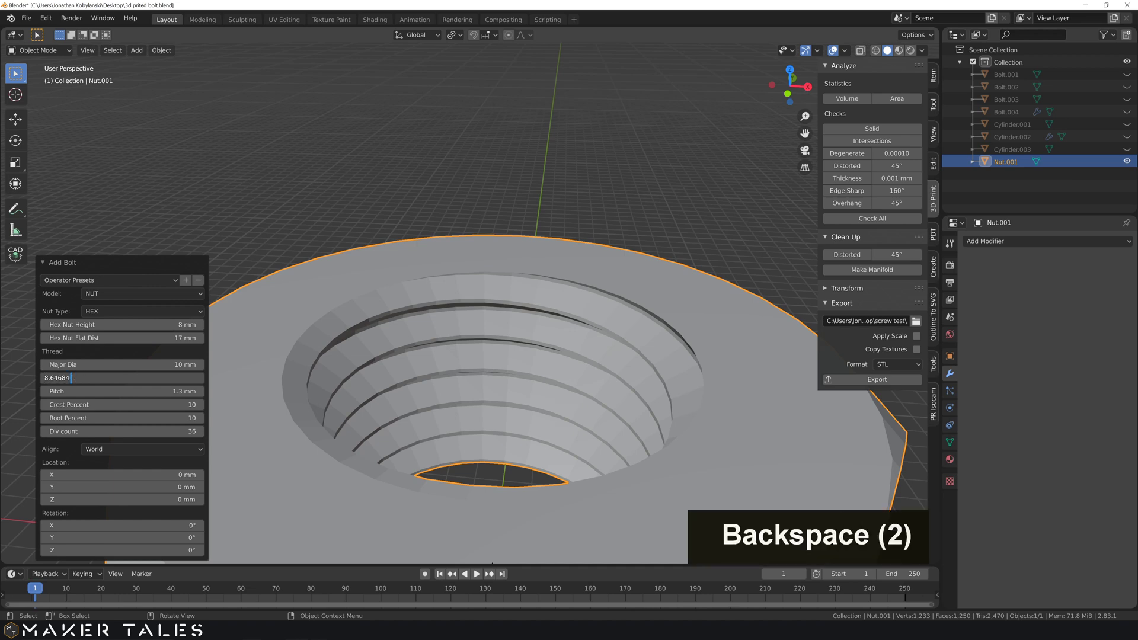
{"action": "key", "text": "shift+="}
{"action": "key", "text": "space"}
{"action": "key", "text": "0"}
{"action": "key", "text": "2"}
{"action": "key", "text": "Return"}
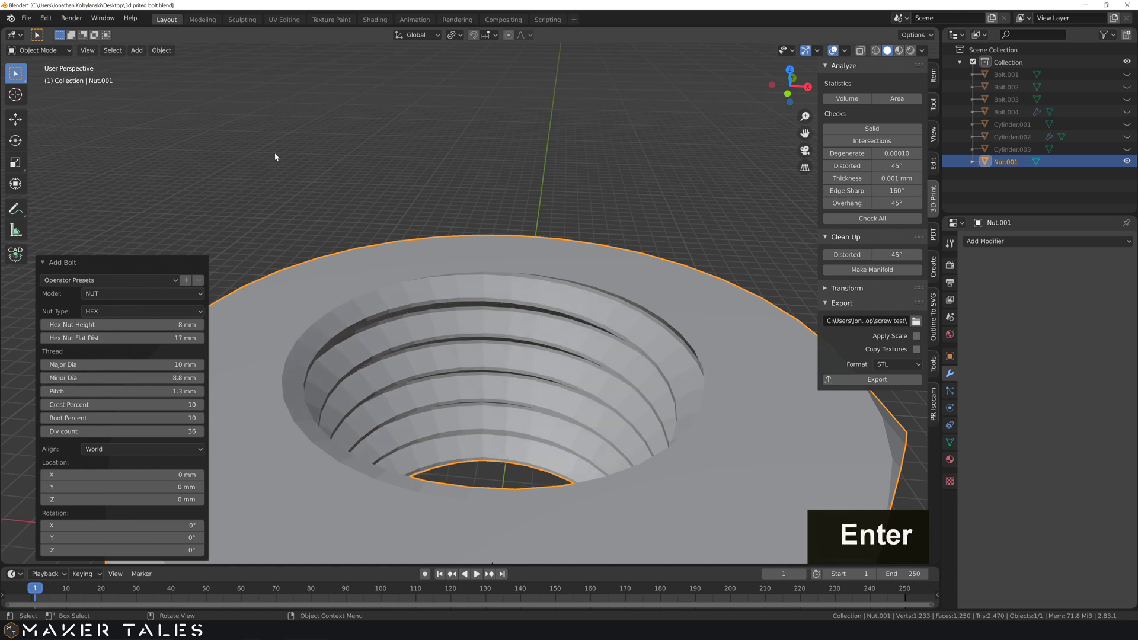
{"action": "scroll", "scroll_direction": "down", "scroll_amount": 3}
{"action": "middle_click", "coordinate": [417, 331]}
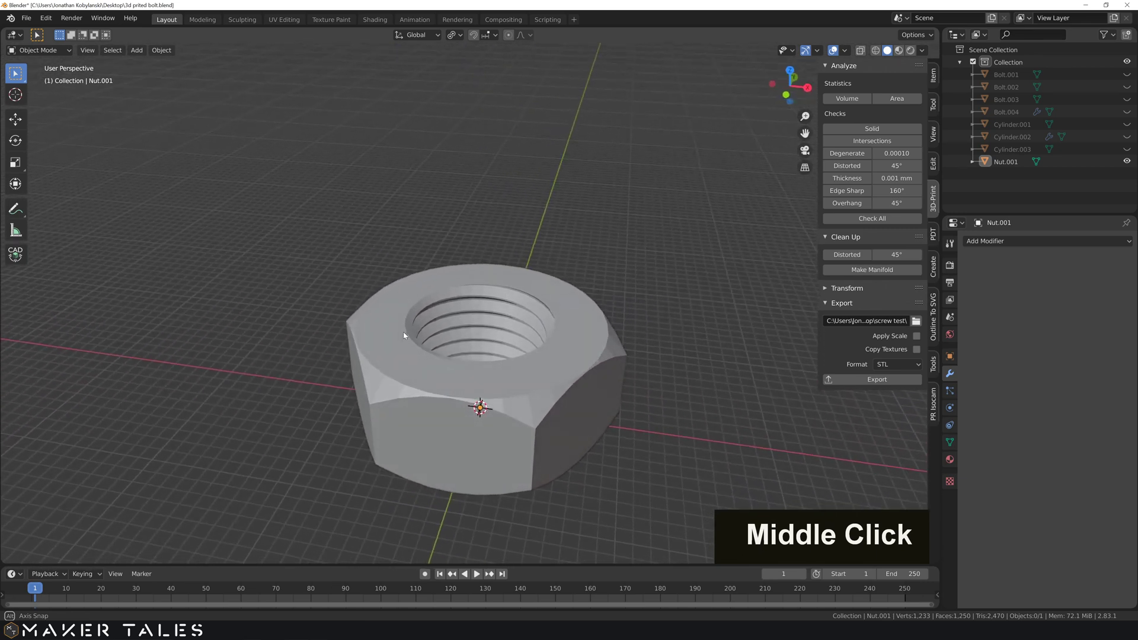
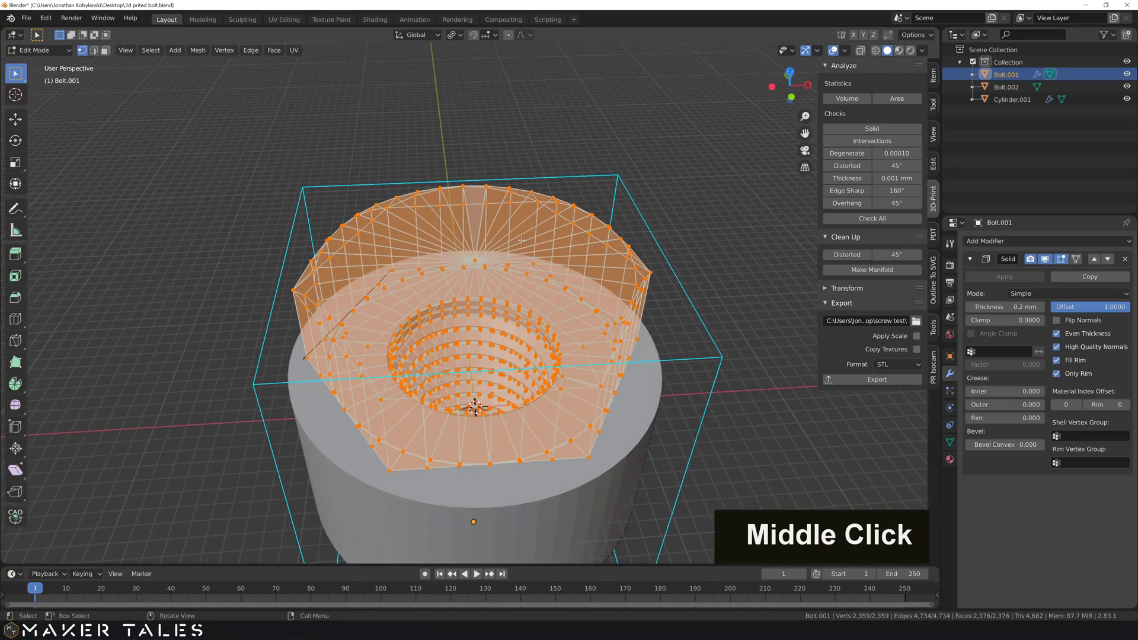
Step: In X-ray local view, select only the bolt head's vertices via circle select and grow selection
{"action": "key", "text": "shift+z"}
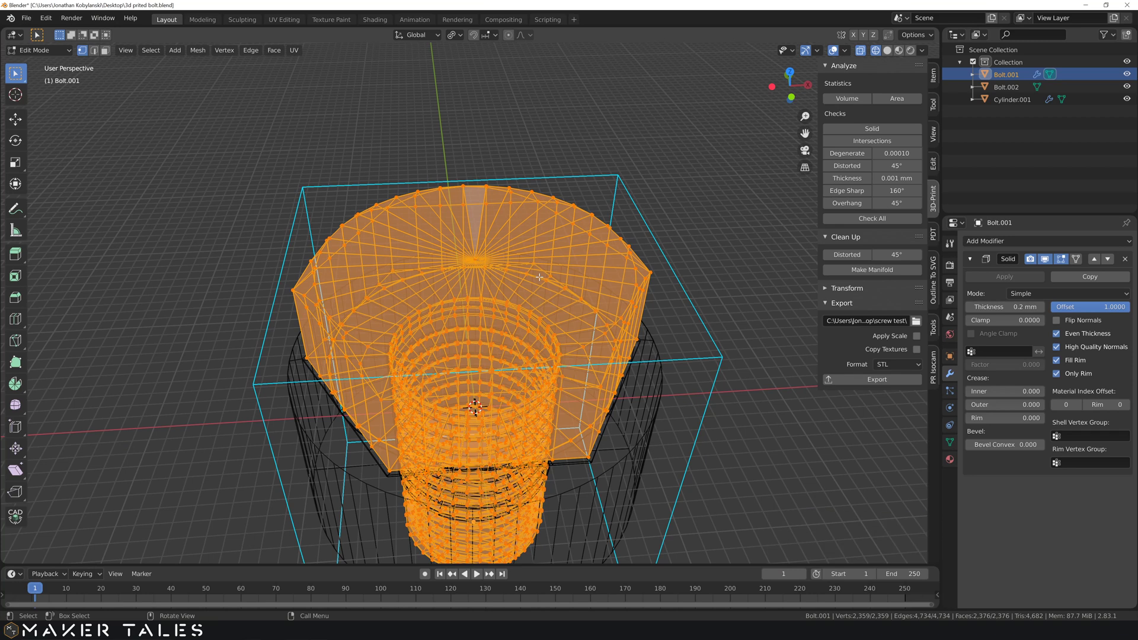
{"action": "key", "text": "/"}
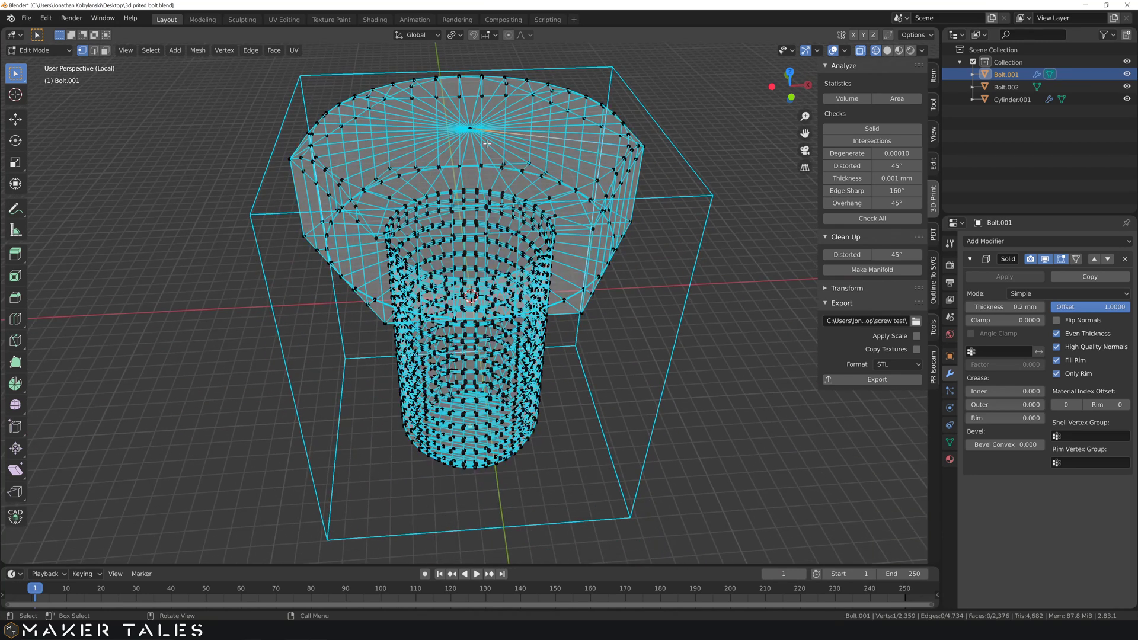
{"action": "key", "text": "1"}
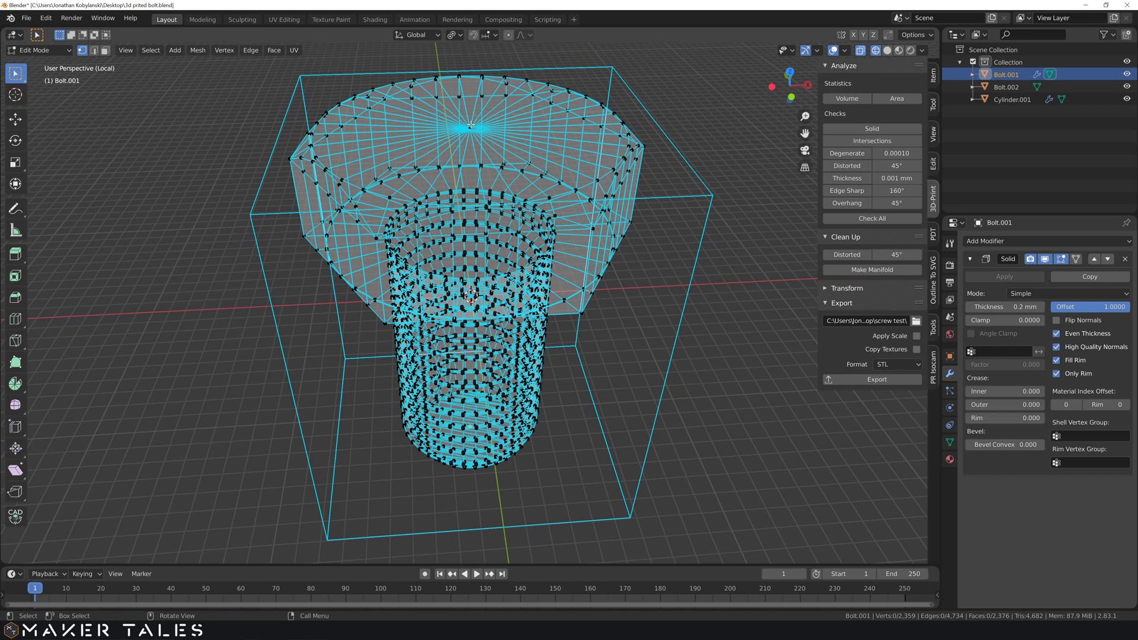
{"action": "key", "text": "c"}
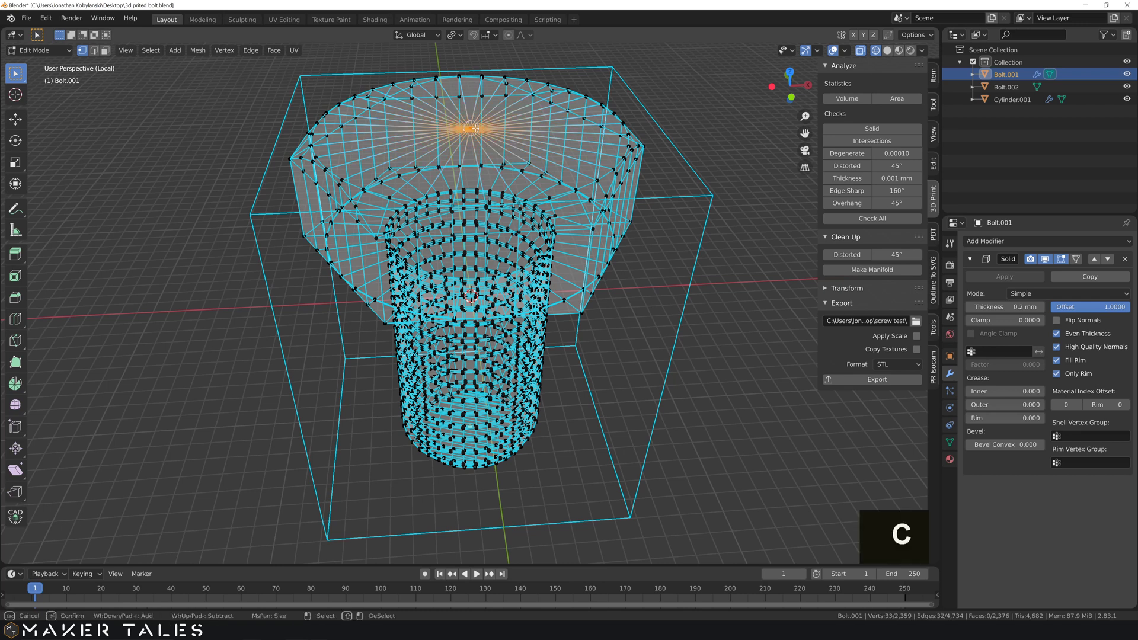
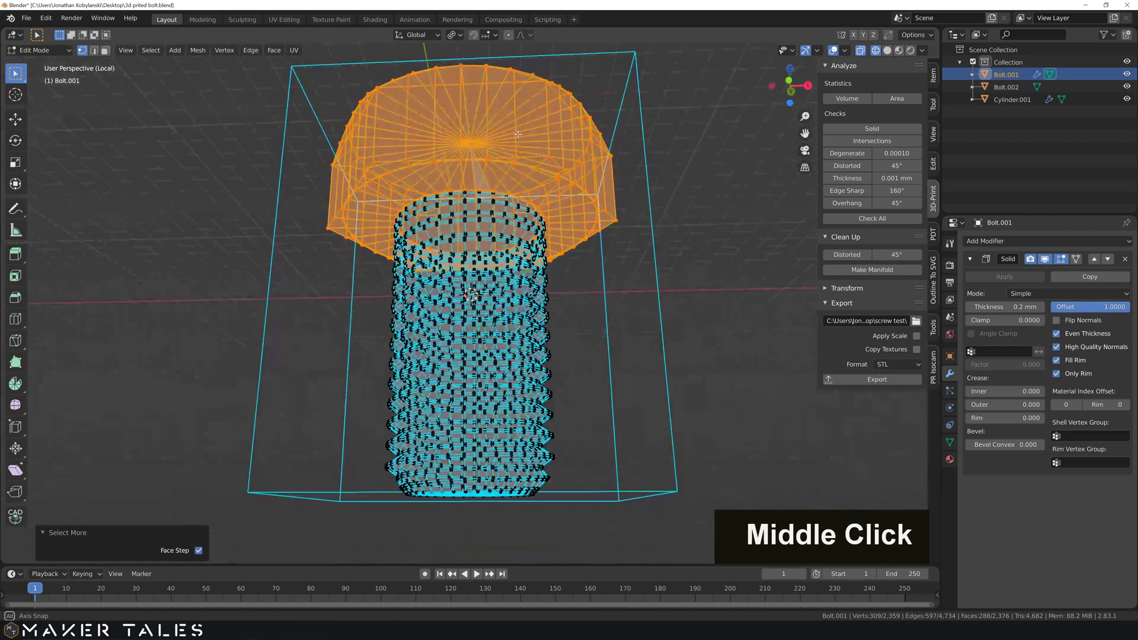
{"action": "scroll", "scroll_direction": "down", "scroll_amount": 3}
{"action": "scroll", "scroll_direction": "up", "scroll_amount": 3}
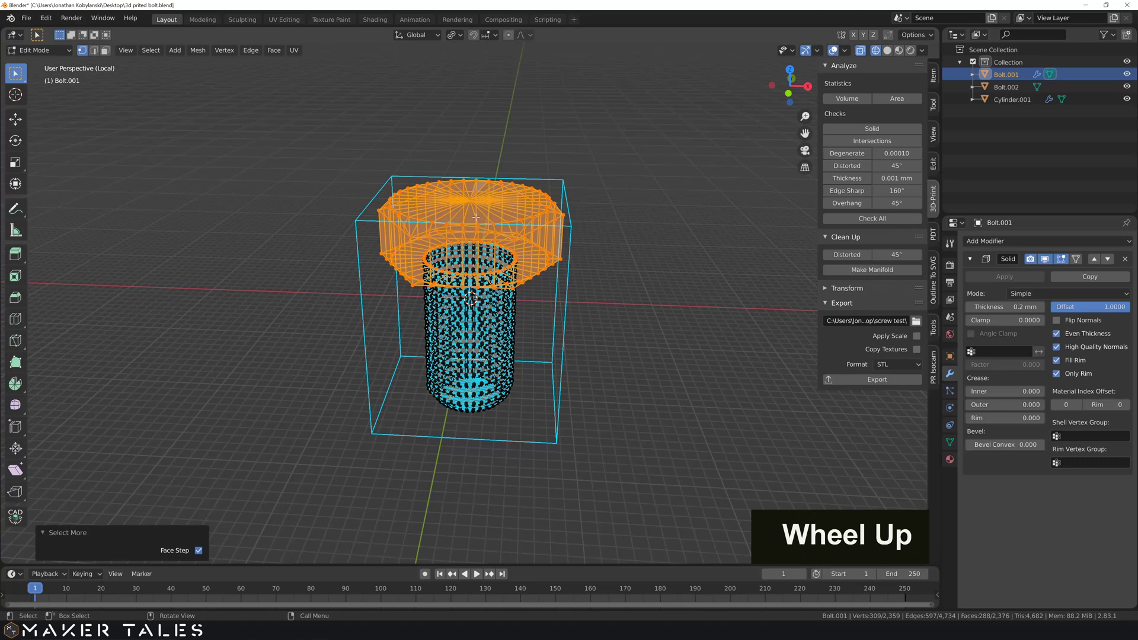
Step: Move the selected head 12.505 mm up along Z to lengthen the shank, then leave local view
{"action": "key", "text": "g"}
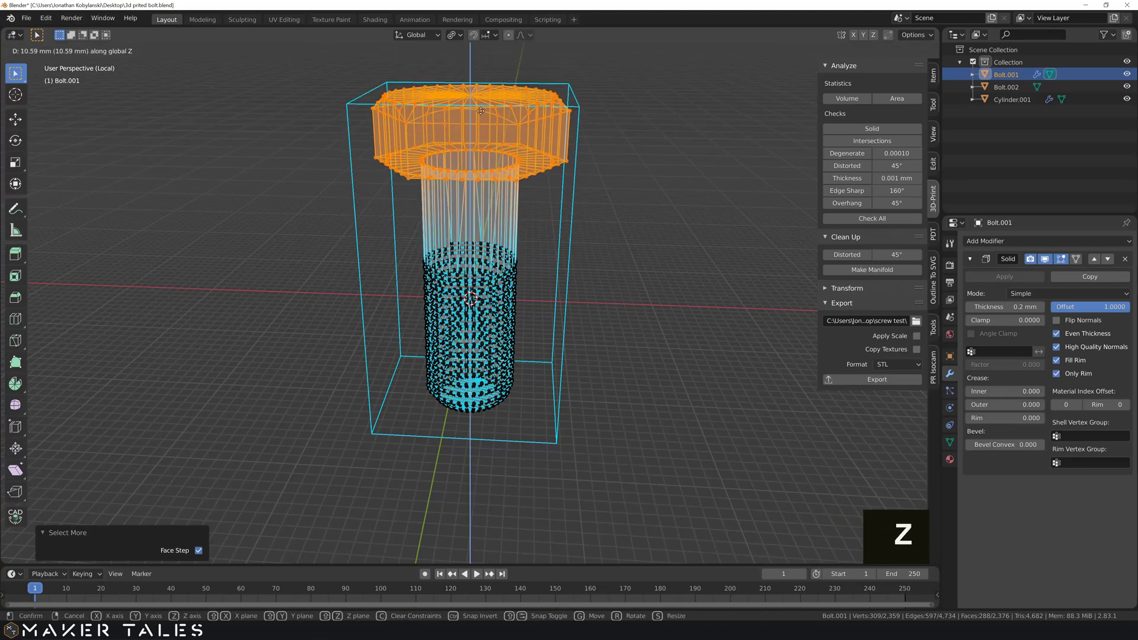
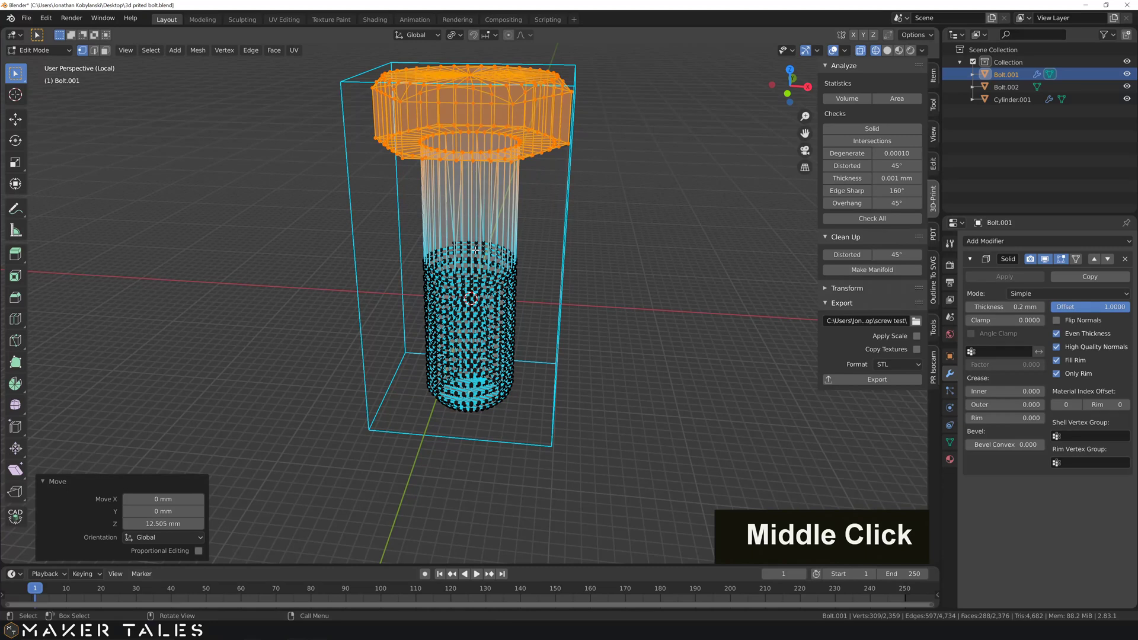
{"action": "key", "text": "/"}
{"action": "key", "text": "/"}
Step: Return Bolt.001 to Object Mode and inspect the cylinder's threaded hole from several angles
{"action": "key", "text": "Tab"}
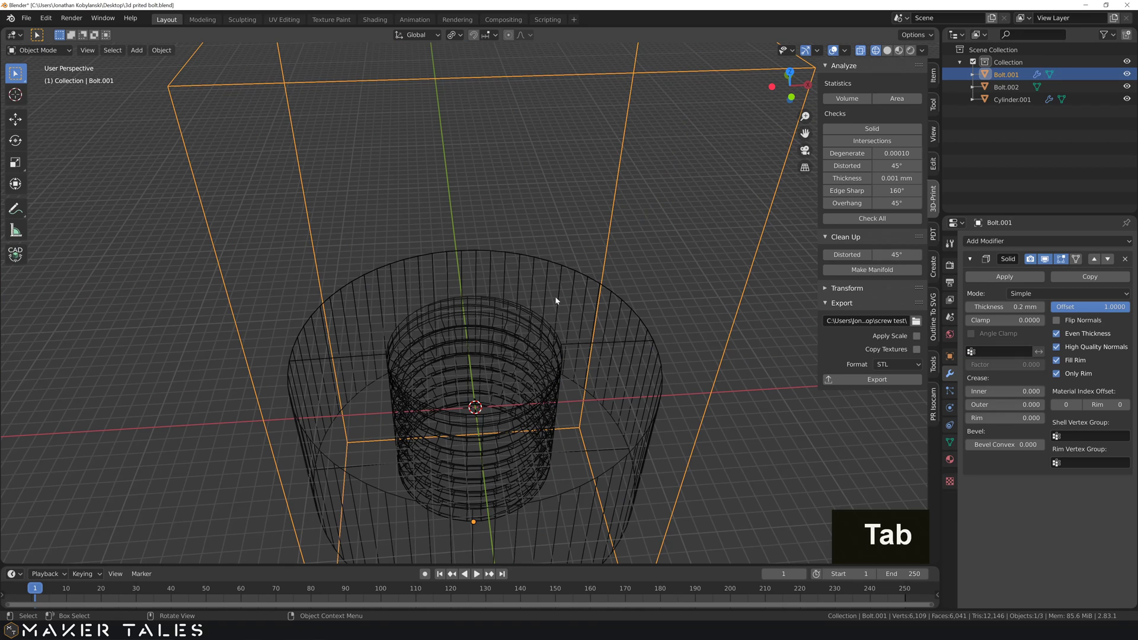
{"action": "key", "text": "shift+z"}
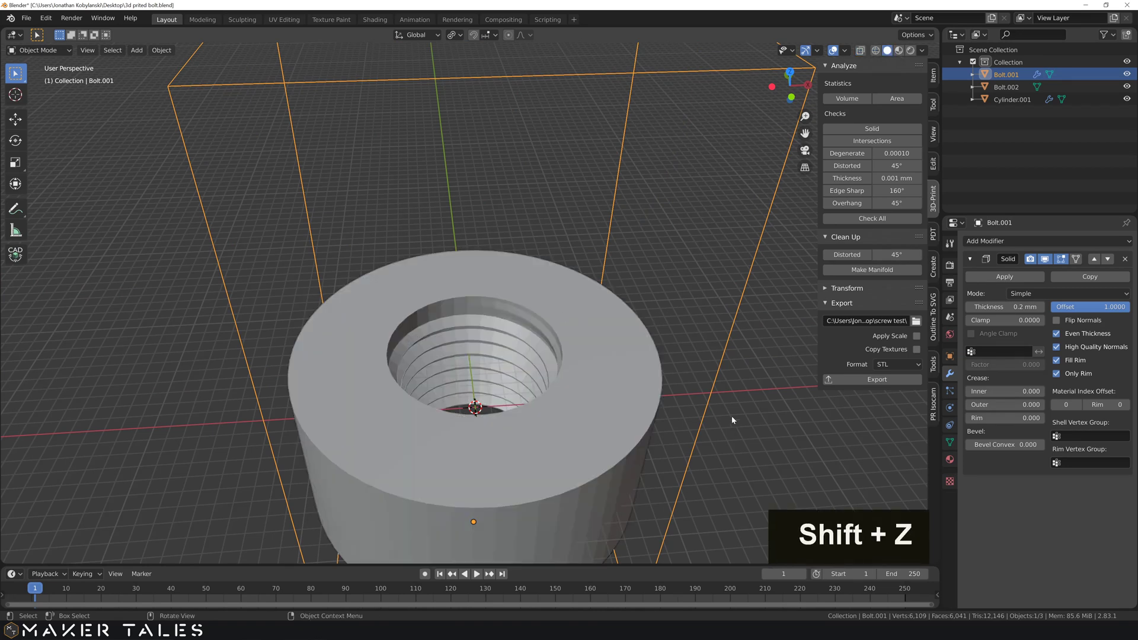
{"action": "middle_click", "coordinate": [723, 421]}
{"action": "scroll", "scroll_direction": "down", "scroll_amount": 3}
{"action": "scroll", "scroll_direction": "down", "scroll_amount": 3}
{"action": "middle_click", "coordinate": [689, 366]}
{"action": "scroll", "scroll_direction": "up", "scroll_amount": 3}
{"action": "middle_click", "coordinate": [516, 344]}
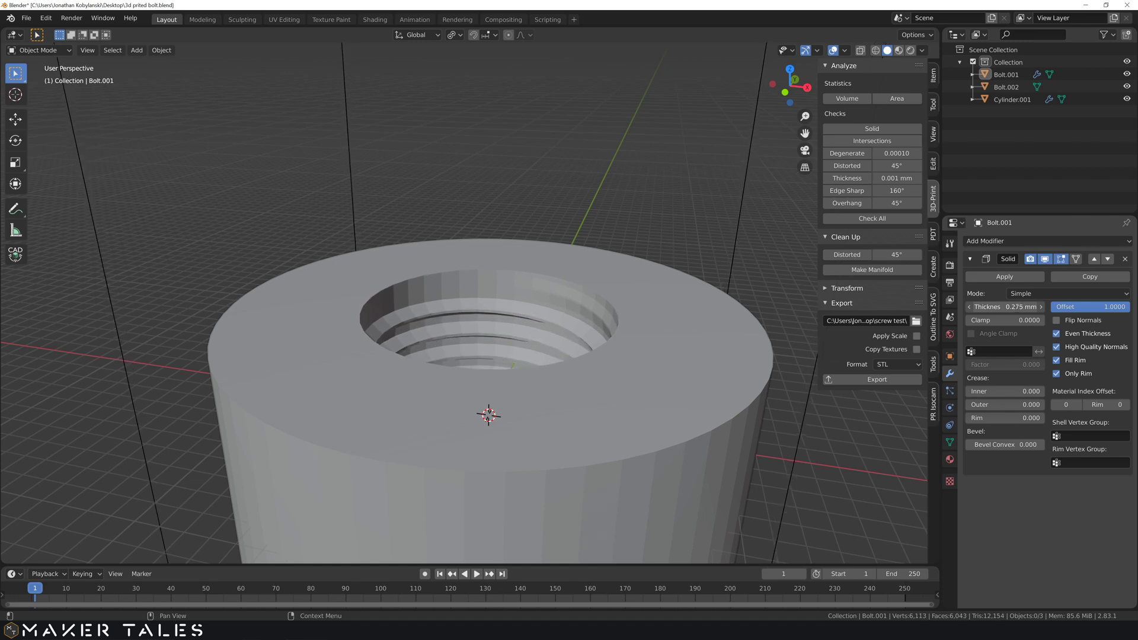
Step: Restore the Solidify modifier thickness to 0.2 mm
{"action": "key", "text": "0"}
{"action": "key", "text": "."}
{"action": "key", "text": "2"}
{"action": "key", "text": "Return"}
{"action": "scroll", "scroll_direction": "down", "scroll_amount": 3}
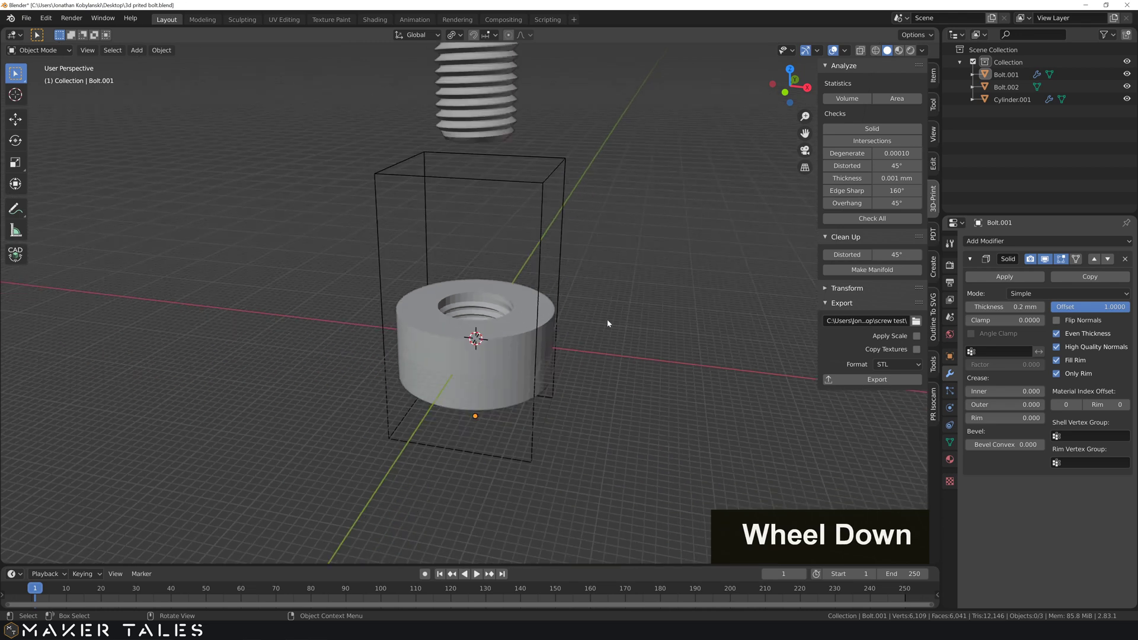
Step: View the cube's threaded hole from above in point x question.blend and select the Cube
{"action": "middle_click", "coordinate": [602, 331]}
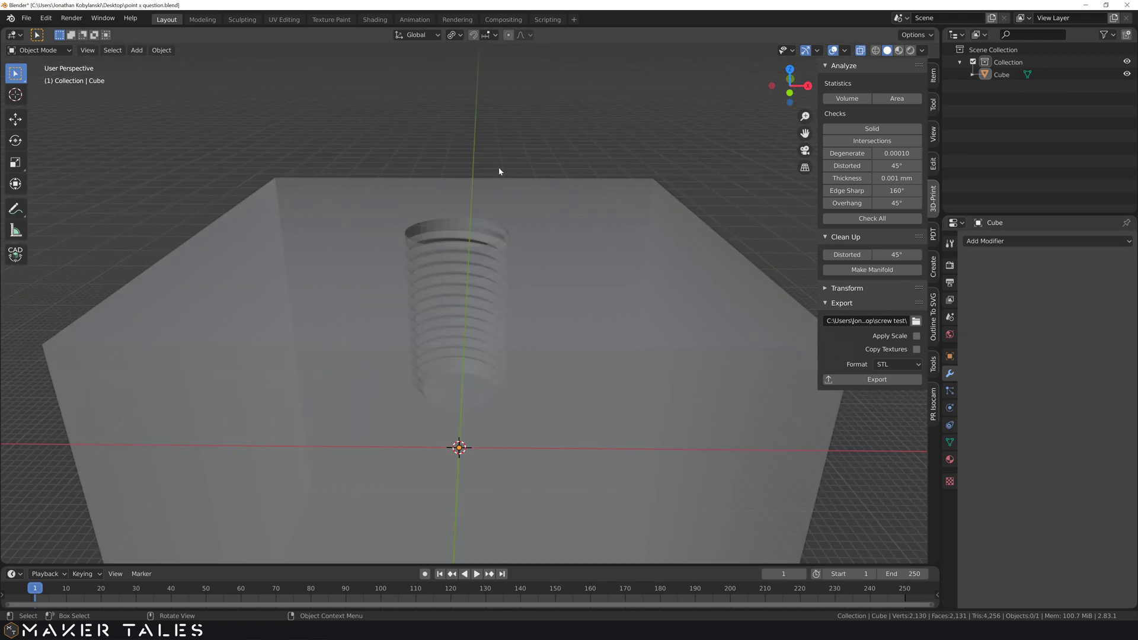
{"action": "middle_click", "coordinate": [500, 150]}
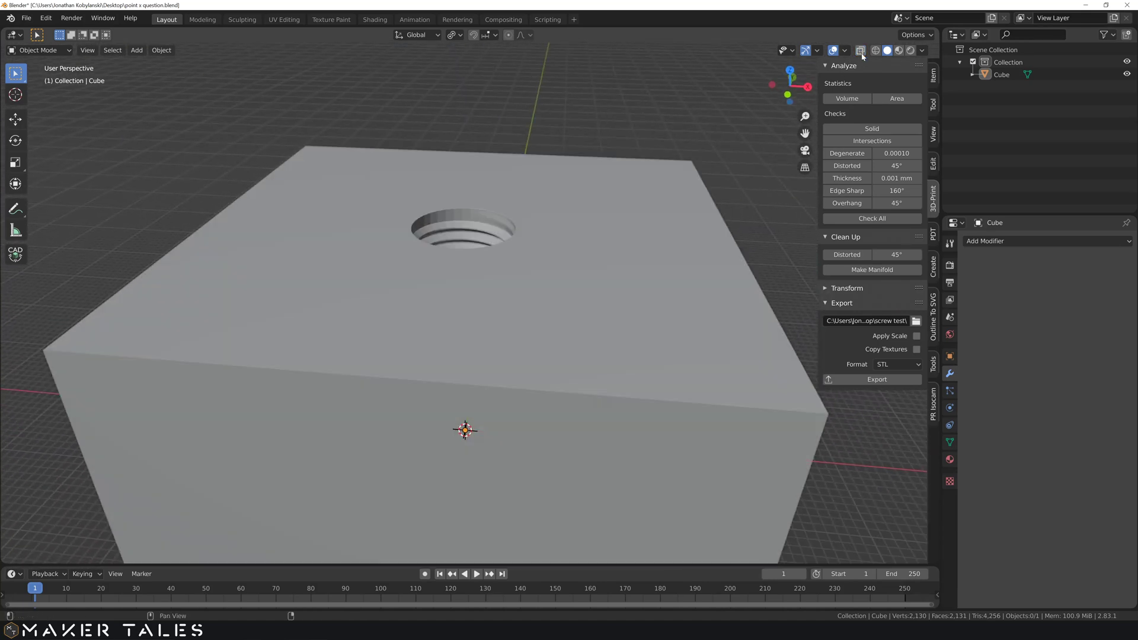
{"action": "middle_click", "coordinate": [418, 219]}
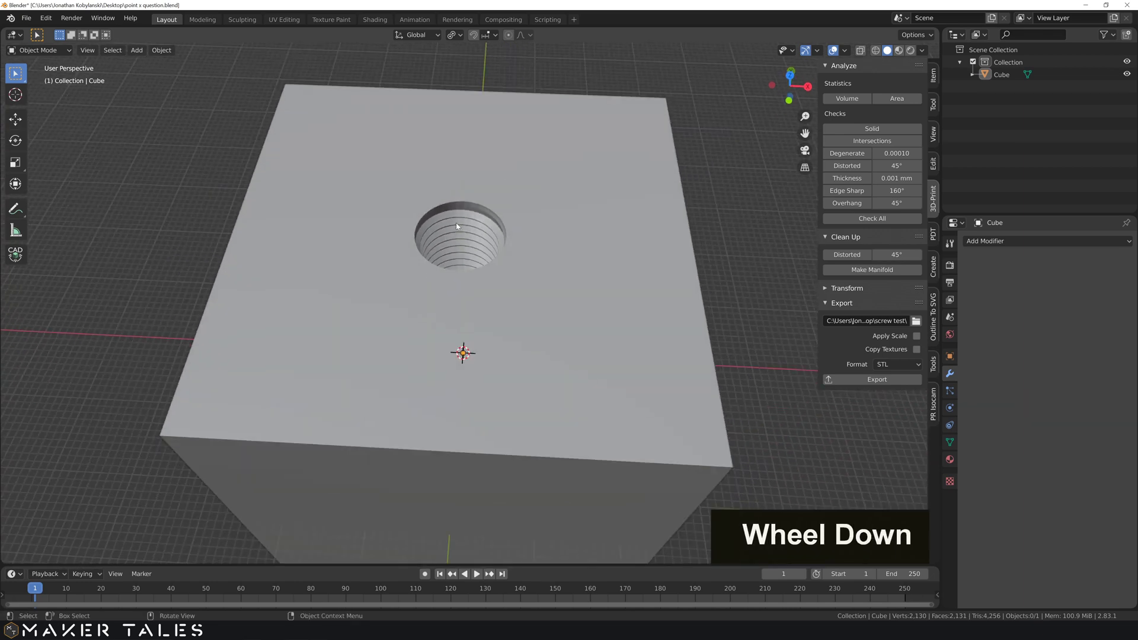
{"action": "scroll", "scroll_direction": "down", "scroll_amount": 3}
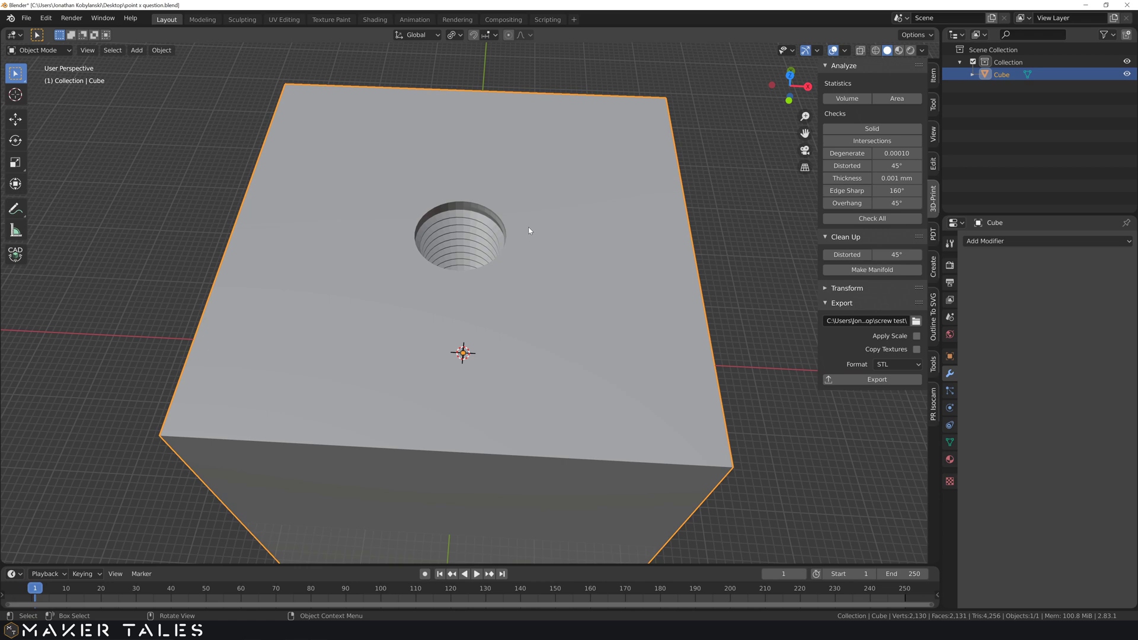
{"action": "scroll", "scroll_direction": "down", "scroll_amount": 3}
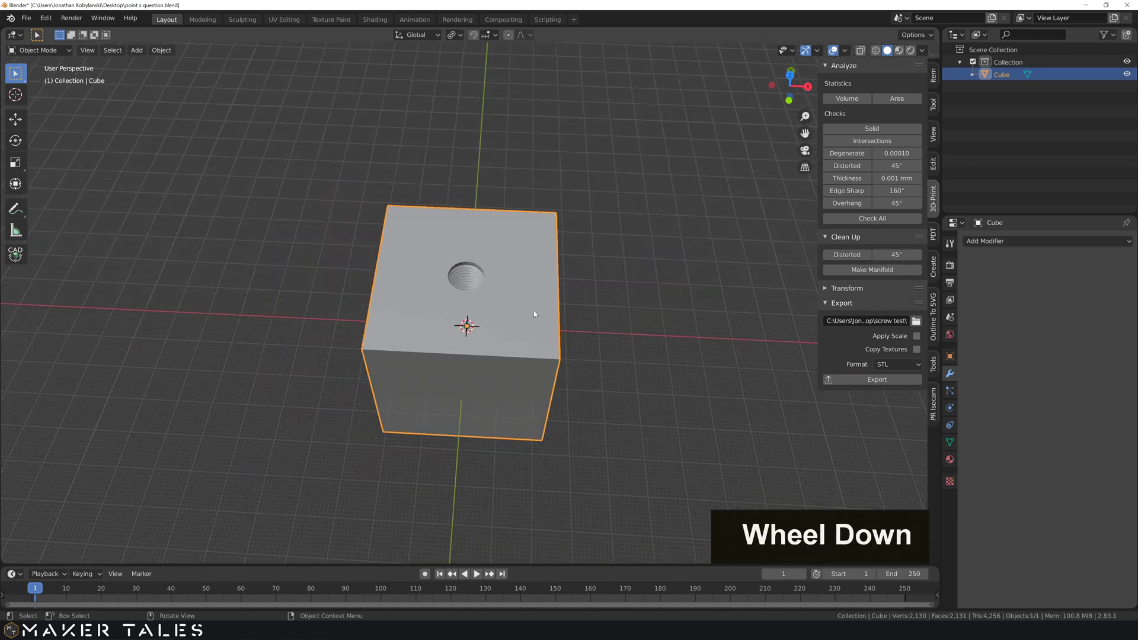
Step: In Edit Mode, use Select More/Less from the top face until only the hole's thread faces are selected
{"action": "key", "text": "Tab"}
{"action": "scroll", "scroll_direction": "up", "scroll_amount": 3}
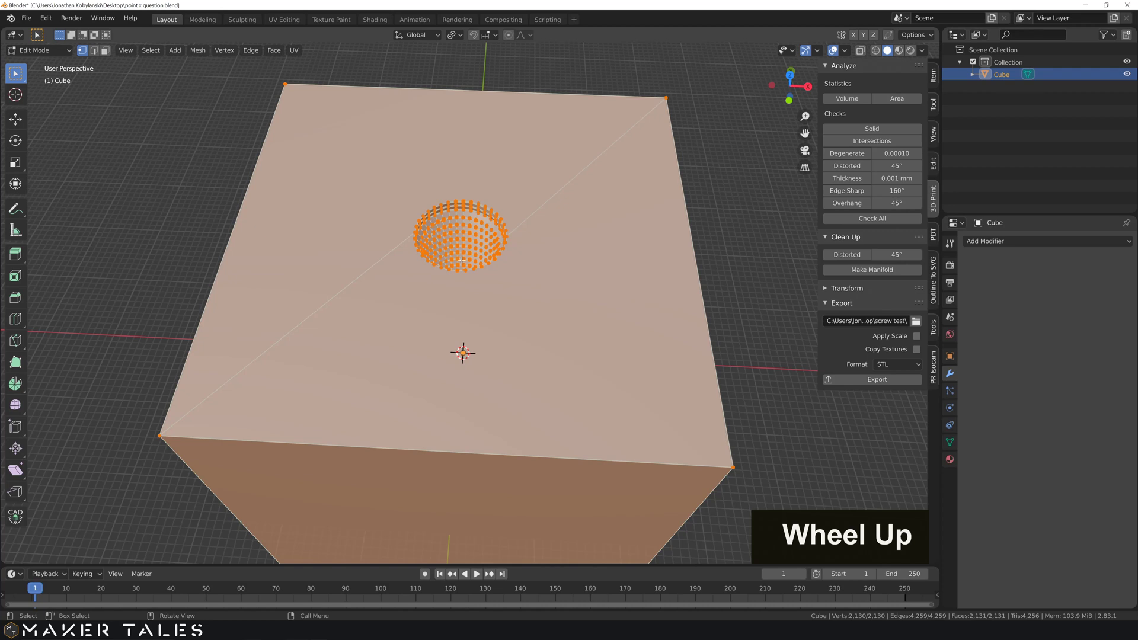
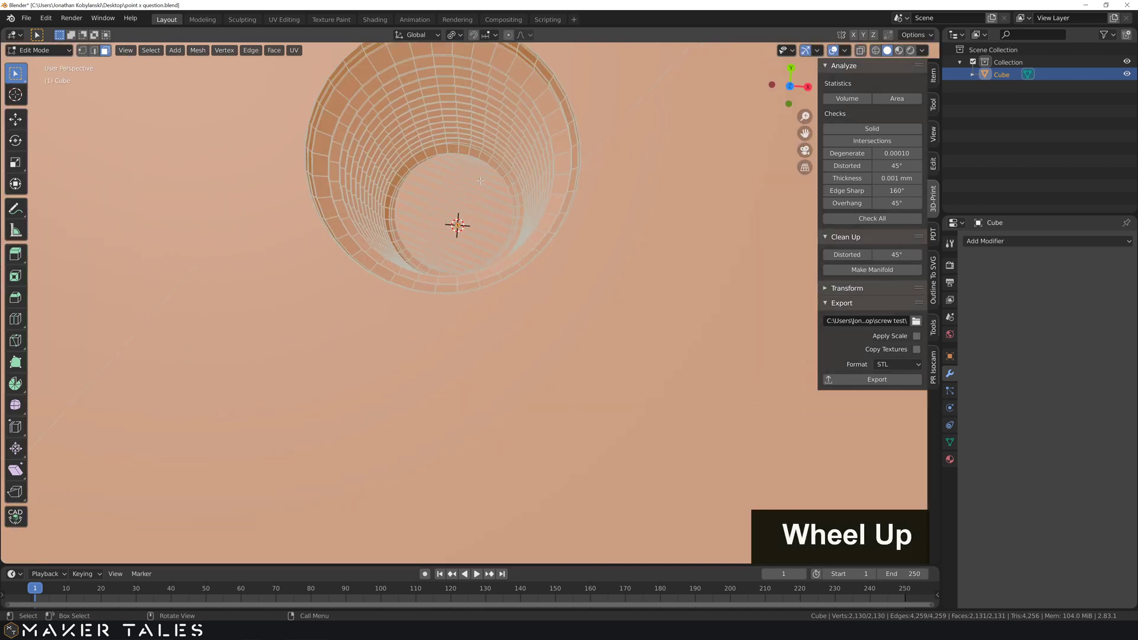
{"action": "key", "text": "shift+l"}
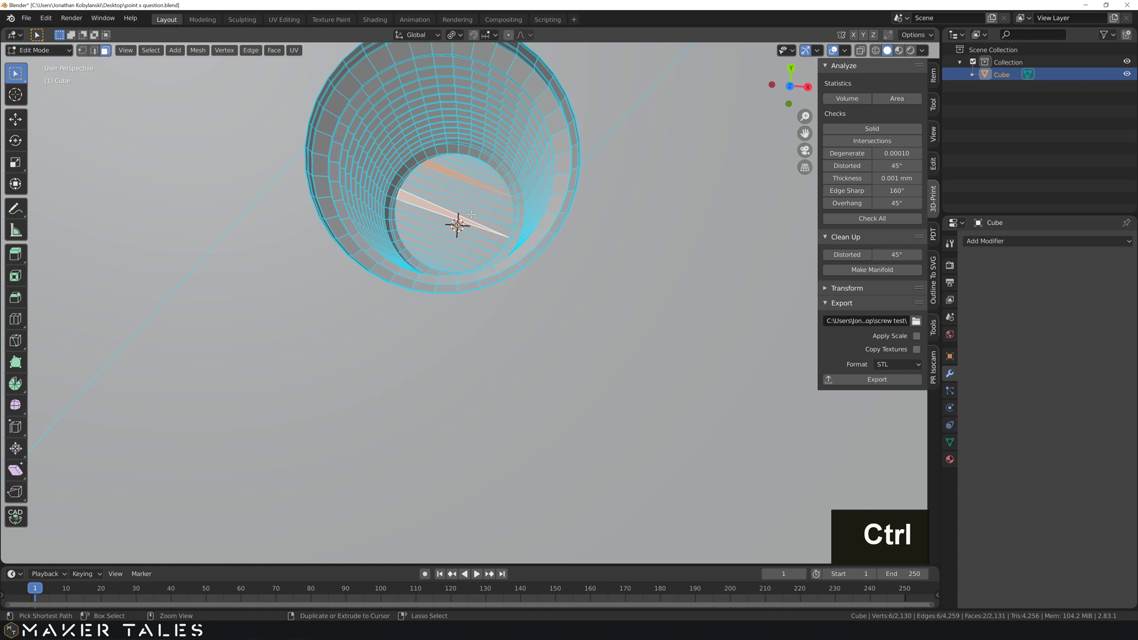
{"action": "key", "text": "ctrl+["}
{"action": "key", "text": "ctrl+KP_Add"}
{"action": "key", "text": "ctrl+KP_Add"}
{"action": "key", "text": "ctrl+KP_Add"}
{"action": "key", "text": "ctrl+KP_Add"}
{"action": "key", "text": "ctrl+KP_Add"}
{"action": "key", "text": "ctrl+KP_Add"}
{"action": "key", "text": "ctrl+KP_Add"}
{"action": "key", "text": "ctrl+]"}
{"action": "key", "text": "ctrl+]"}
{"action": "key", "text": "ctrl+]"}
{"action": "key", "text": "ctrl+]"}
{"action": "key", "text": "ctrl+]"}
{"action": "key", "text": "ctrl+]"}
{"action": "key", "text": "ctrl+]"}
{"action": "key", "text": "ctrl+]"}
{"action": "key", "text": "ctrl+]"}
{"action": "key", "text": "ctrl+]"}
{"action": "key", "text": "ctrl+]"}
{"action": "key", "text": "ctrl+]"}
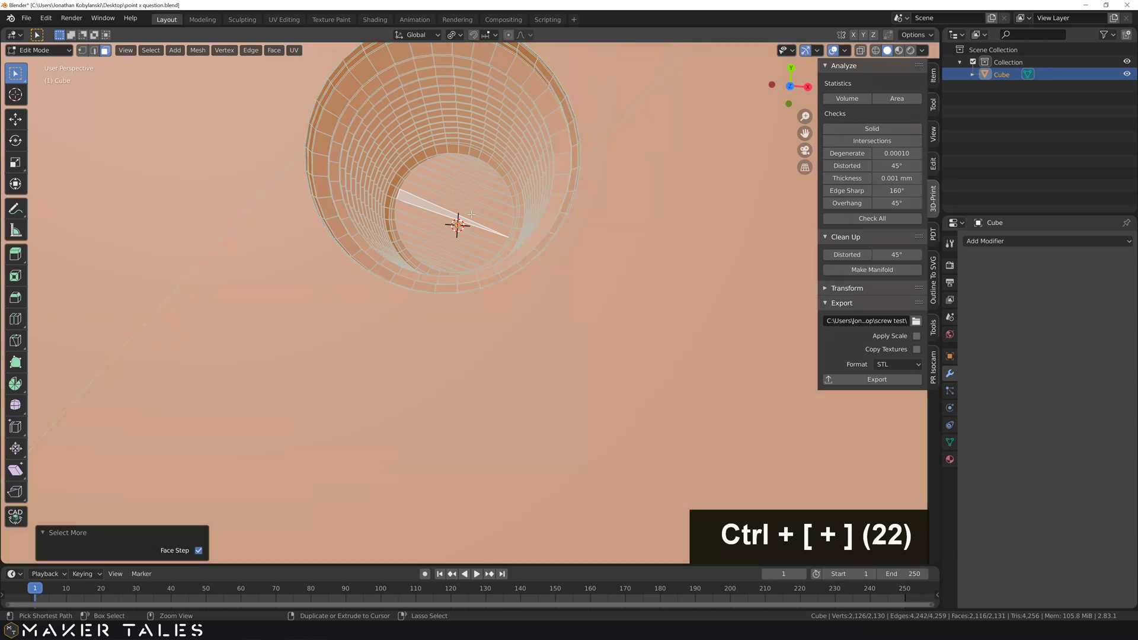
{"action": "scroll", "scroll_direction": "down", "scroll_amount": 3}
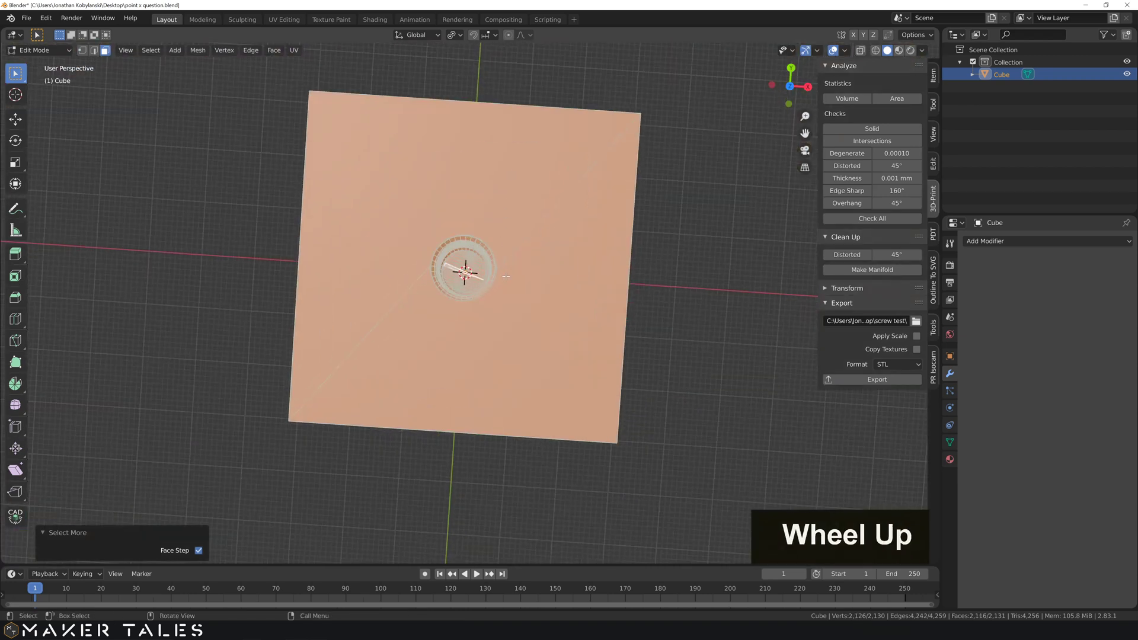
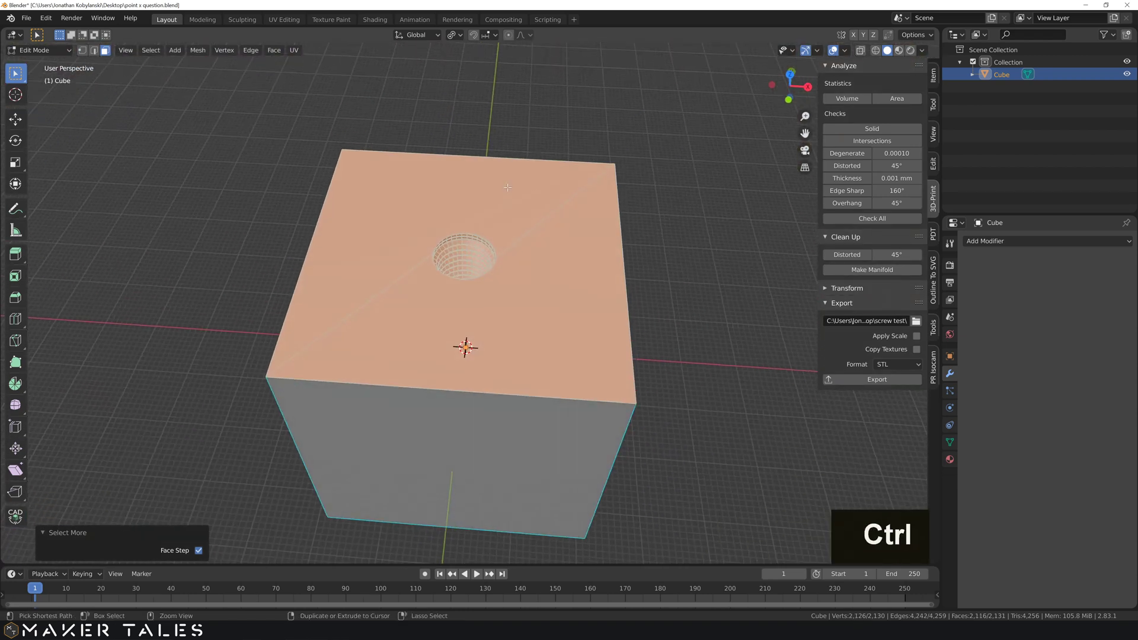
{"action": "key", "text": "ctrl+["}
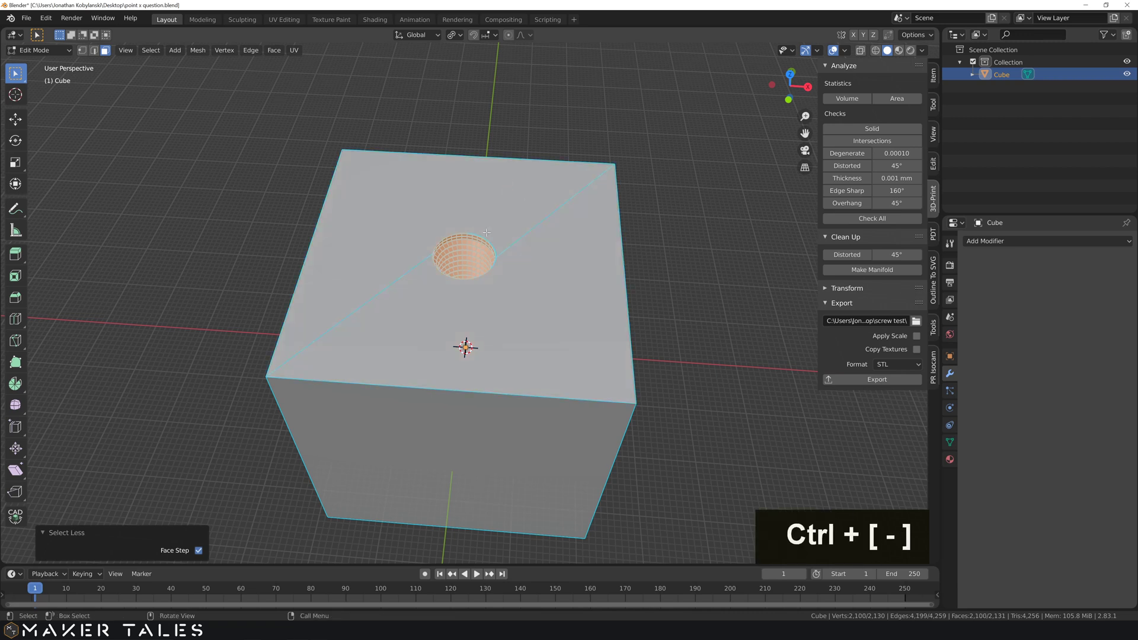
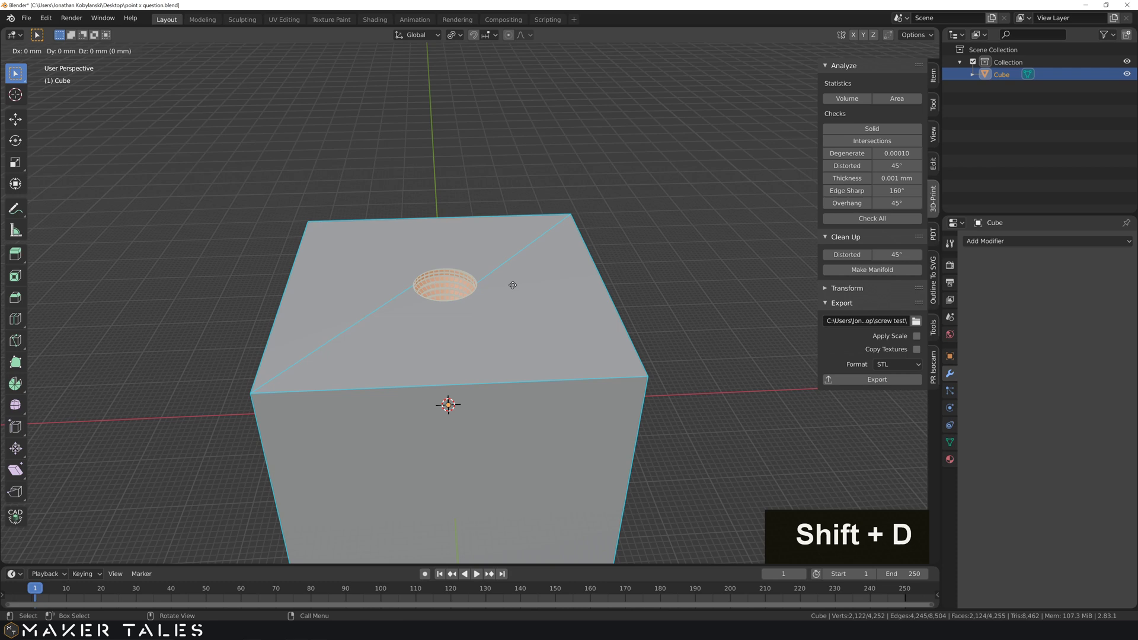
Step: Duplicate the thread faces up along Z, separate them as Cube.001 and frame the new object
{"action": "key", "text": "z"}
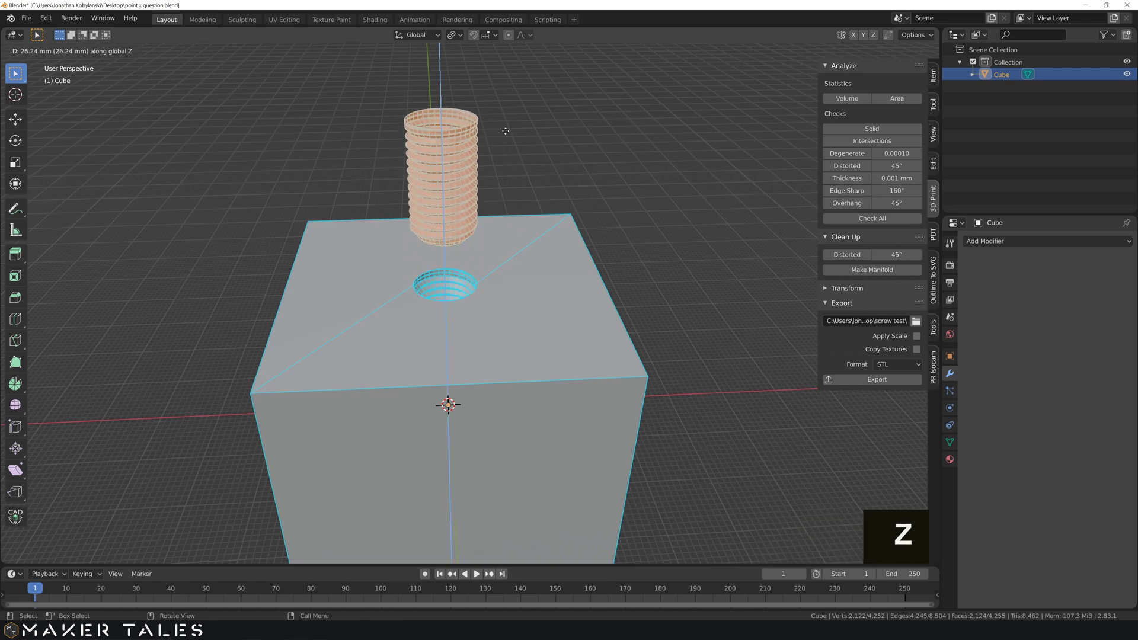
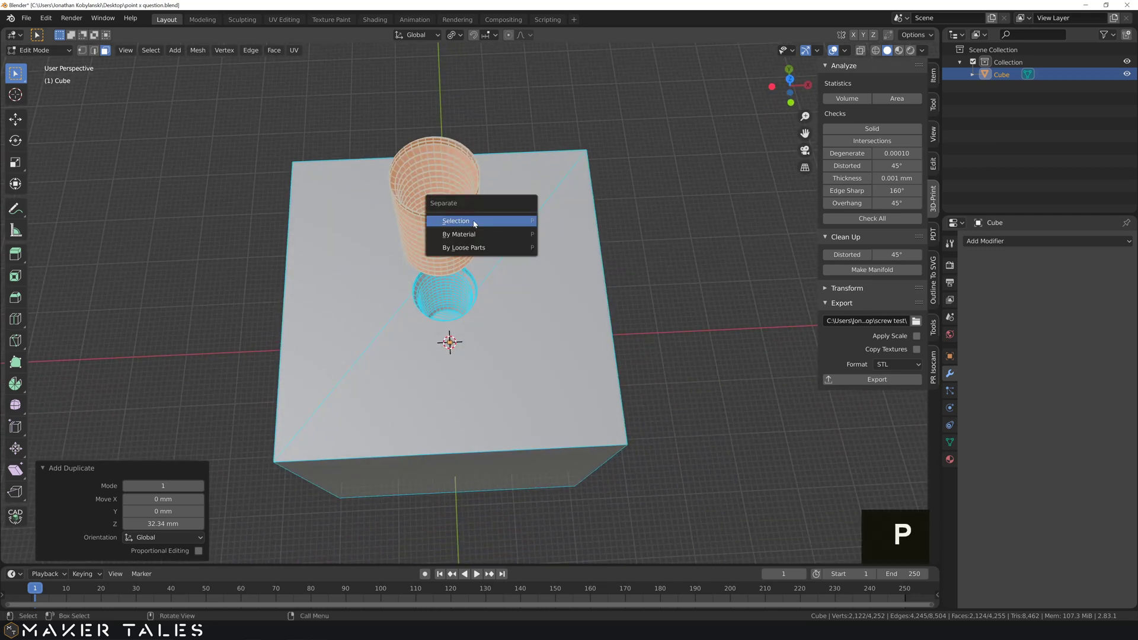
{"action": "key", "text": "p"}
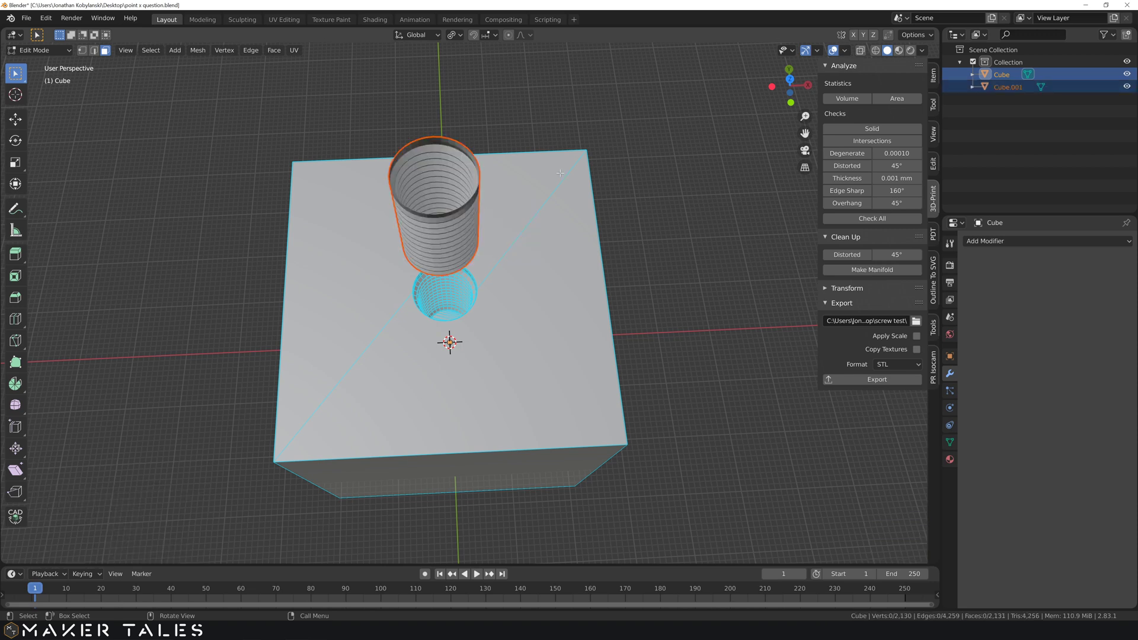
{"action": "key", "text": "Tab"}
{"action": "middle_click", "coordinate": [604, 154]}
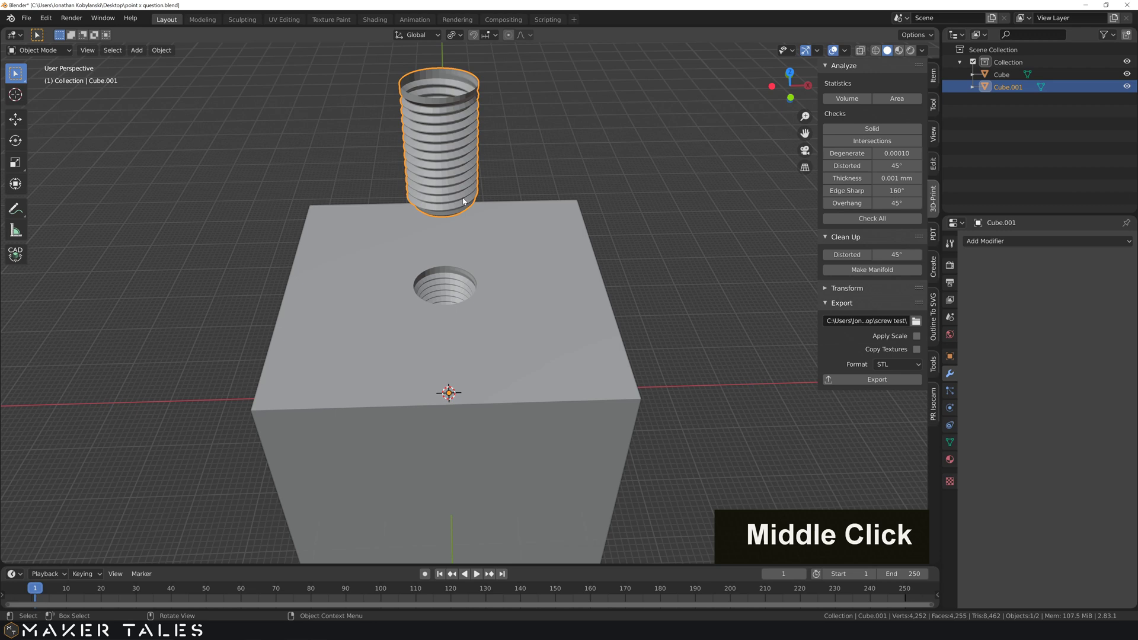
{"action": "key", "text": "KP_Decimal"}
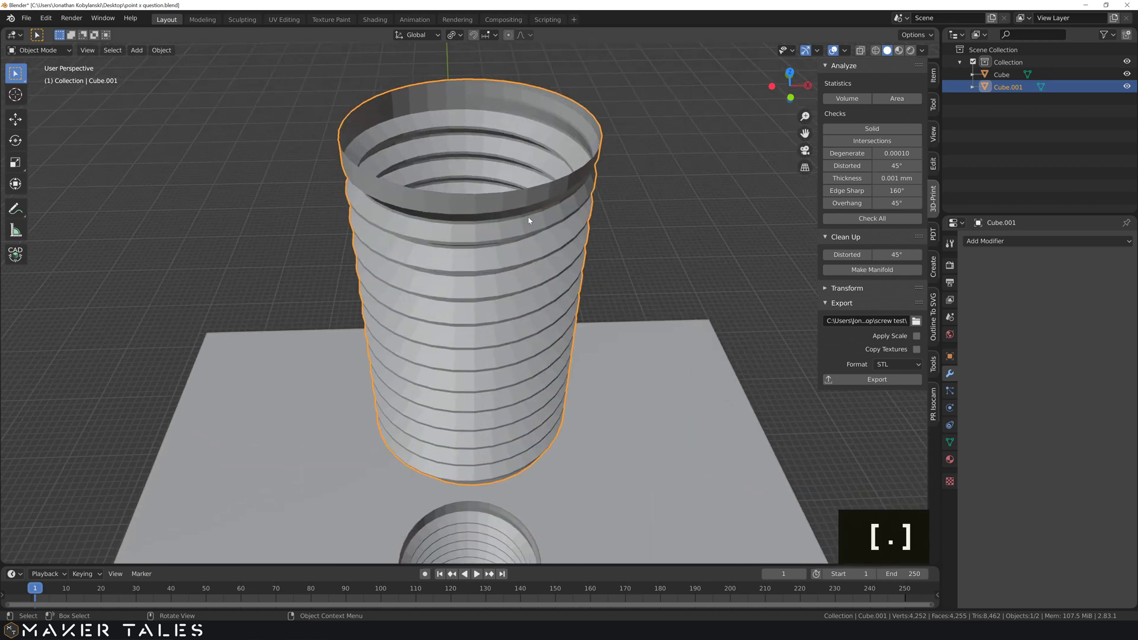
{"action": "middle_click", "coordinate": [530, 219]}
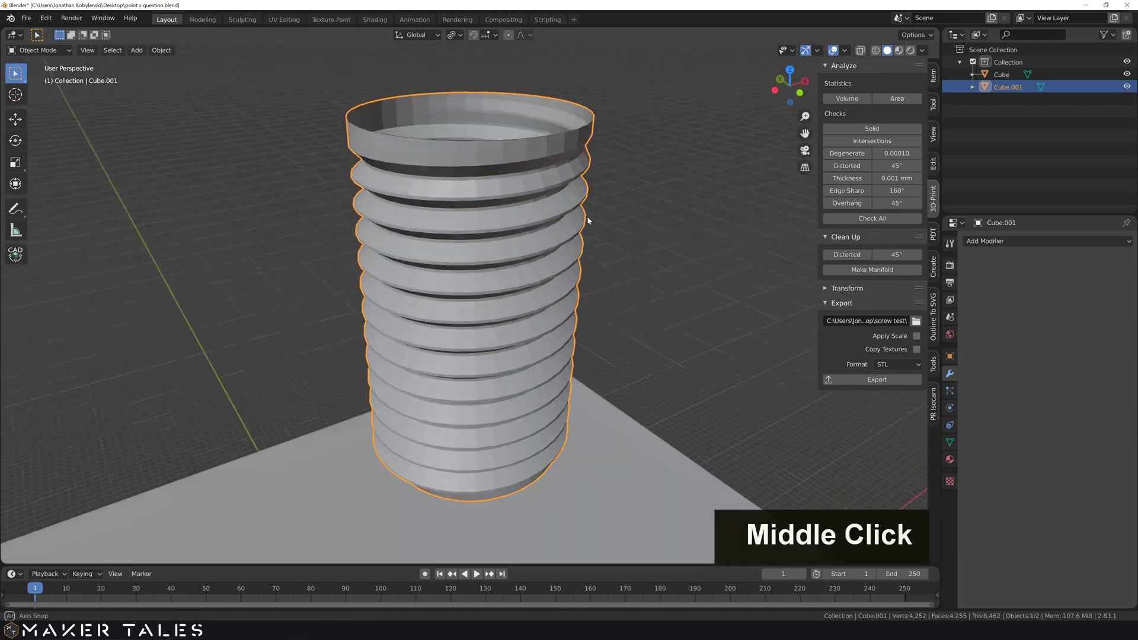
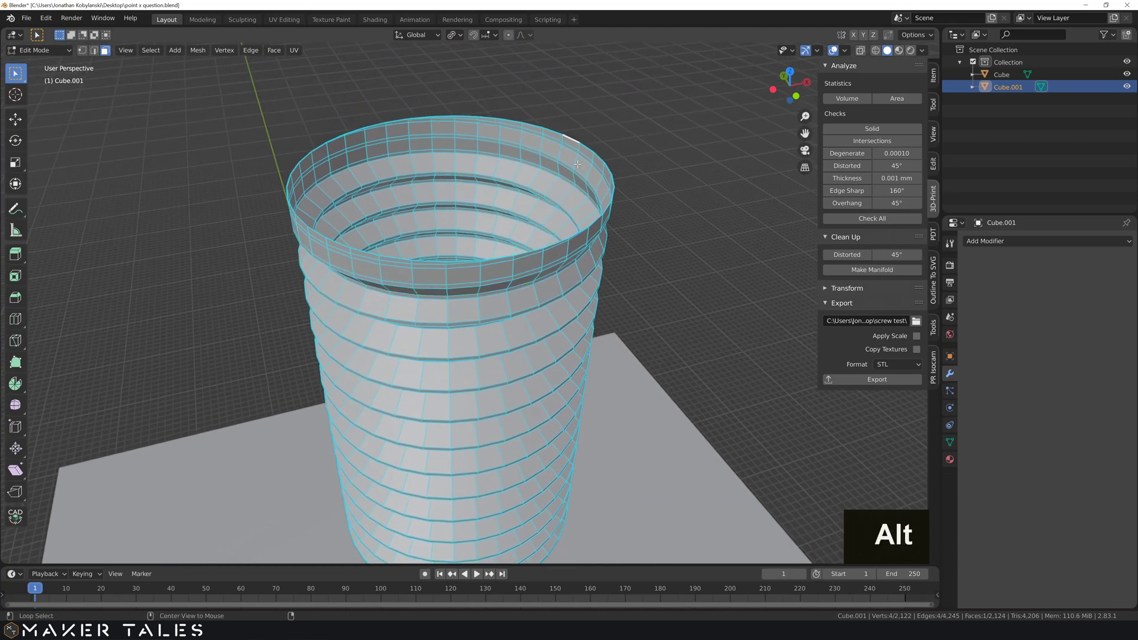
Step: Select the thread tube's top rim edge loop and fill it with a single cap face
{"action": "key", "text": "alt+l"}
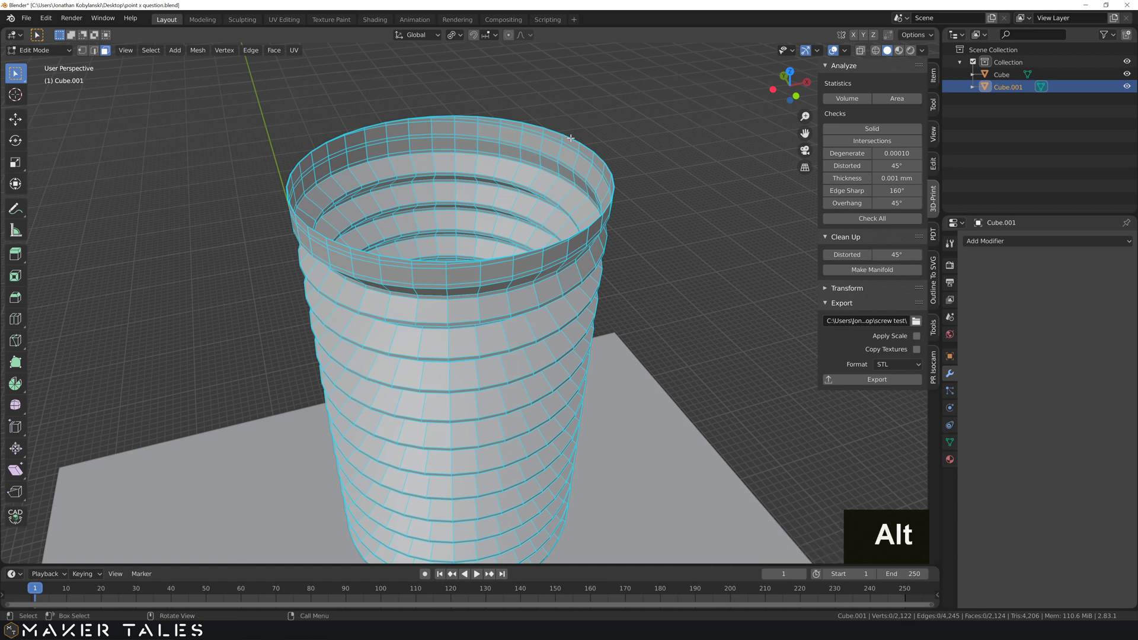
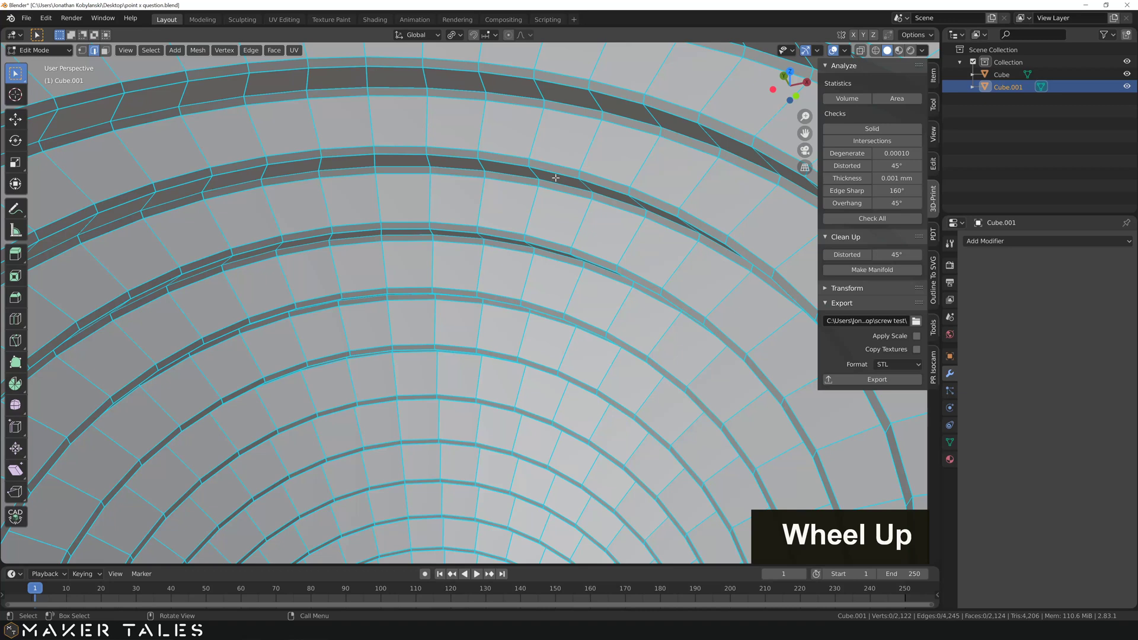
{"action": "scroll", "scroll_direction": "up", "scroll_amount": 3}
{"action": "scroll", "scroll_direction": "down", "scroll_amount": 3}
{"action": "key", "text": "KP_Decimal"}
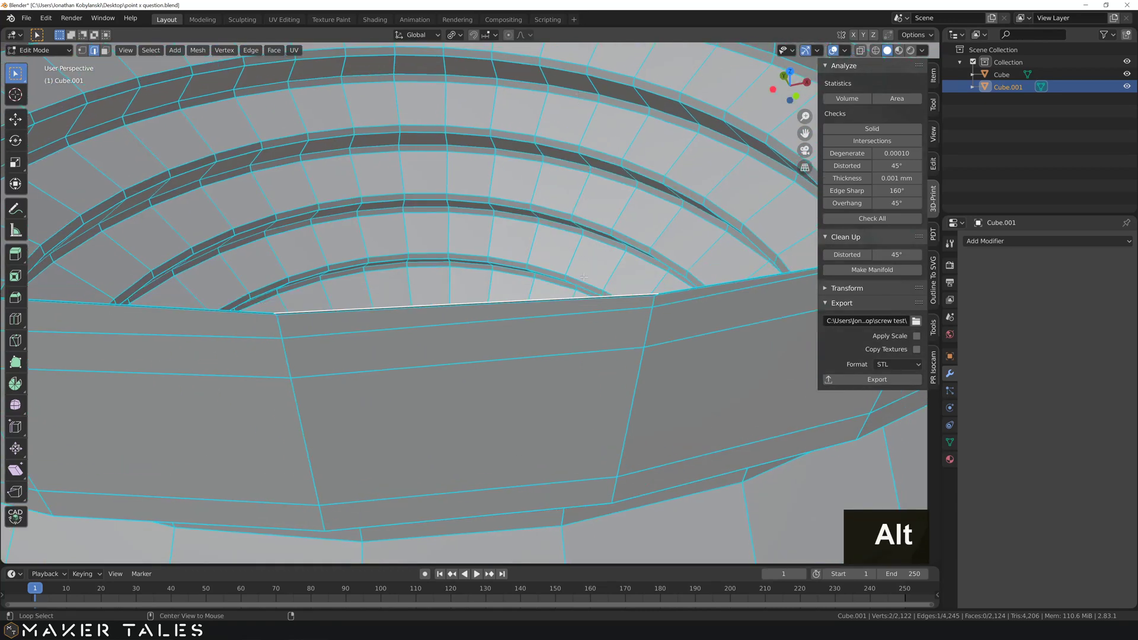
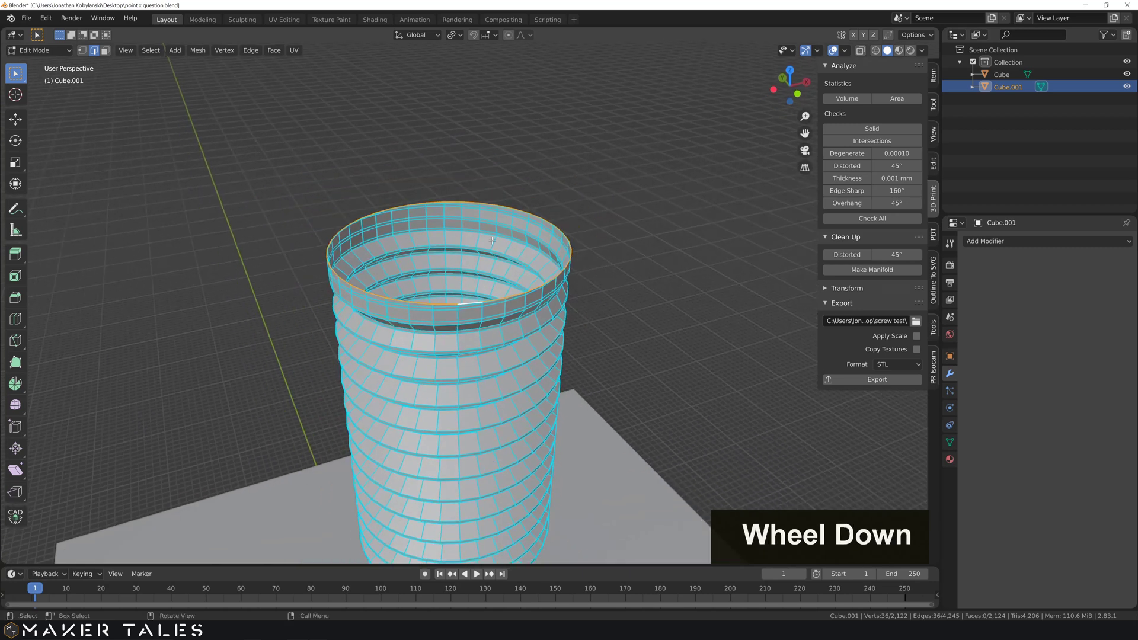
{"action": "scroll", "scroll_direction": "down", "scroll_amount": 3}
{"action": "key", "text": "f"}
{"action": "scroll", "scroll_direction": "up", "scroll_amount": 3}
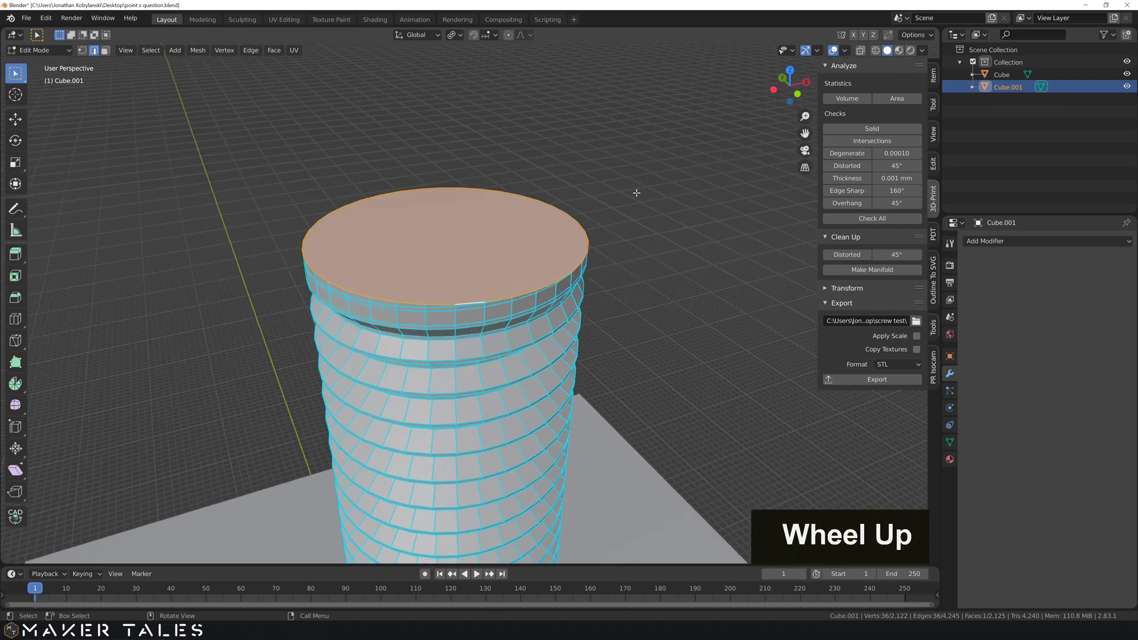
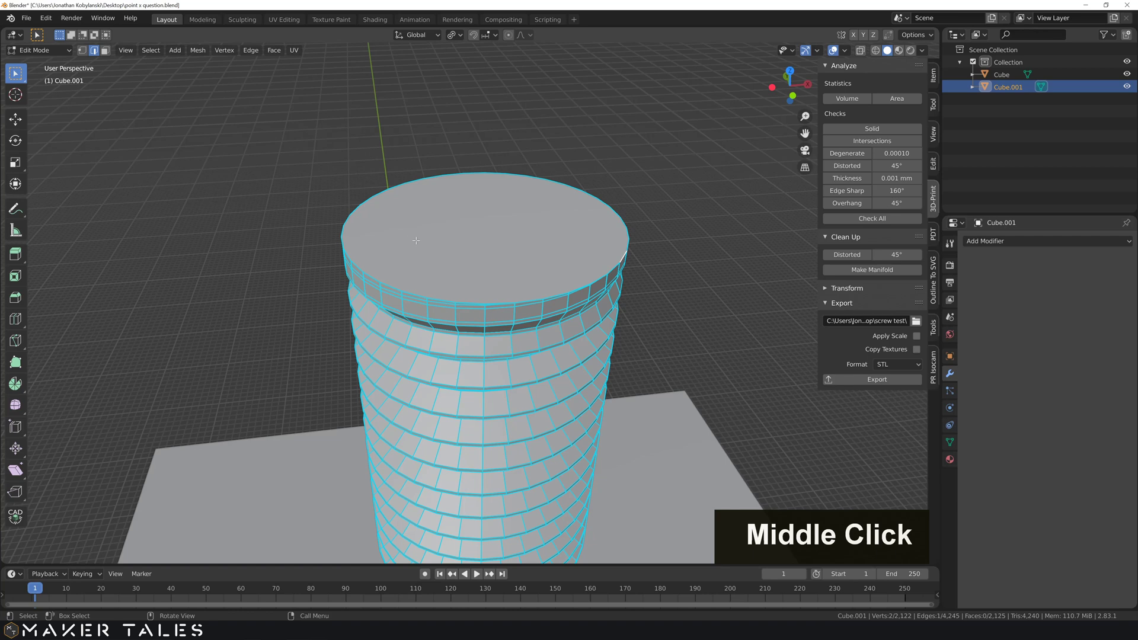
Step: Extrude the top cap face by -0.25 mm
{"action": "key", "text": "3"}
{"action": "scroll", "scroll_direction": "down", "scroll_amount": 3}
{"action": "key", "text": "e"}
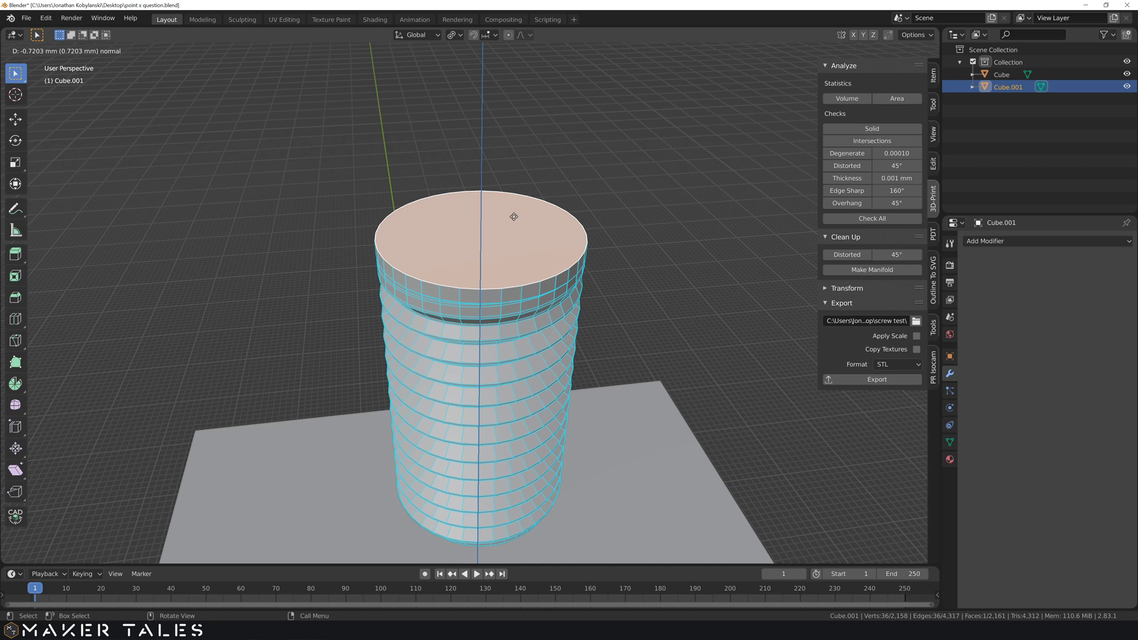
{"action": "key", "text": "e"}
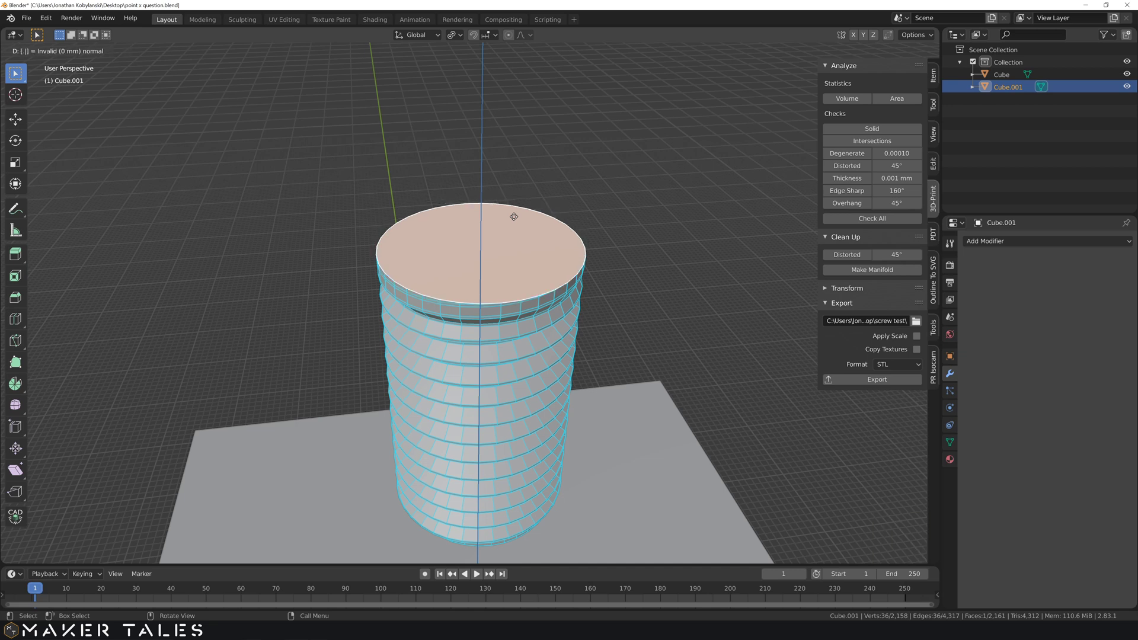
{"action": "key", "text": "2"}
{"action": "key", "text": "5"}
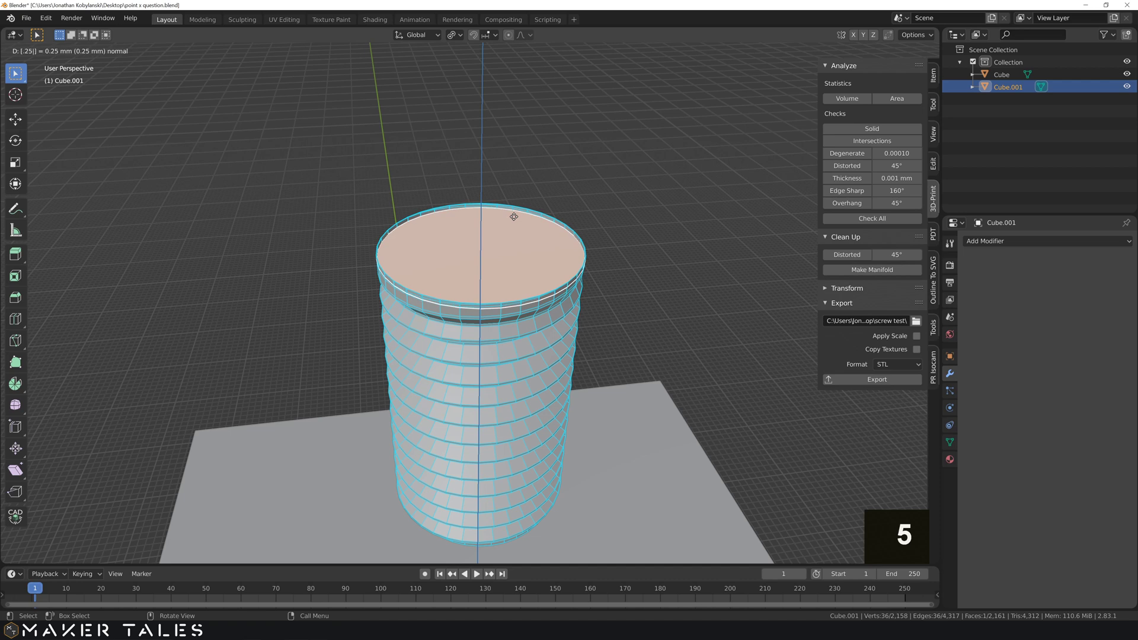
{"action": "key", "text": "-"}
{"action": "key", "text": "Return"}
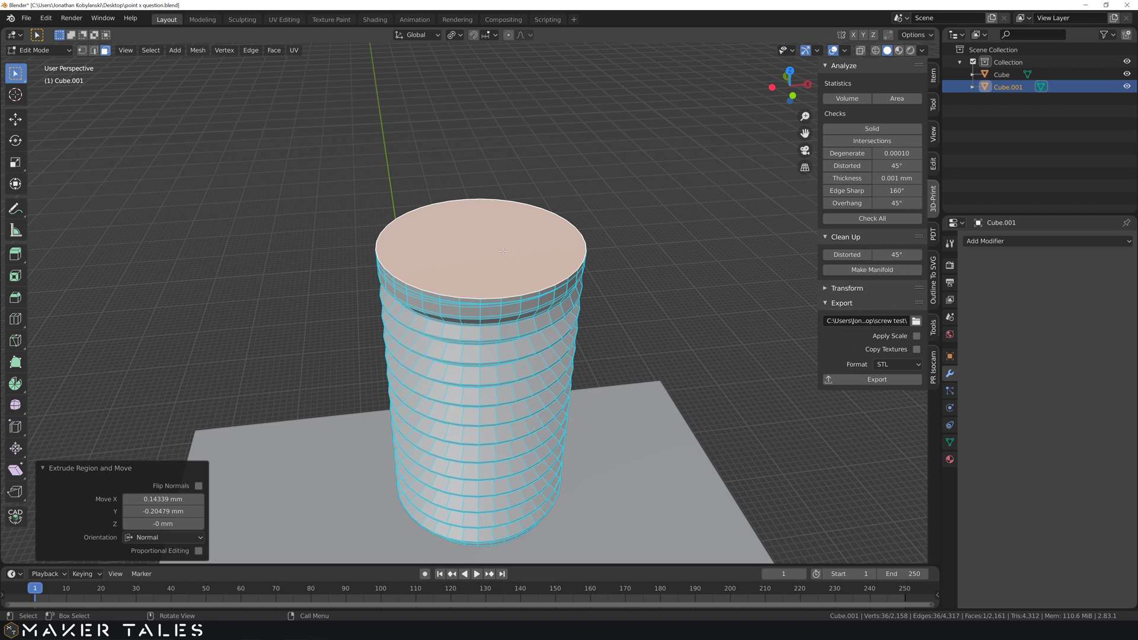
Step: Extrude the cap again 5 mm upward into a plain cylindrical section
{"action": "key", "text": "Return"}
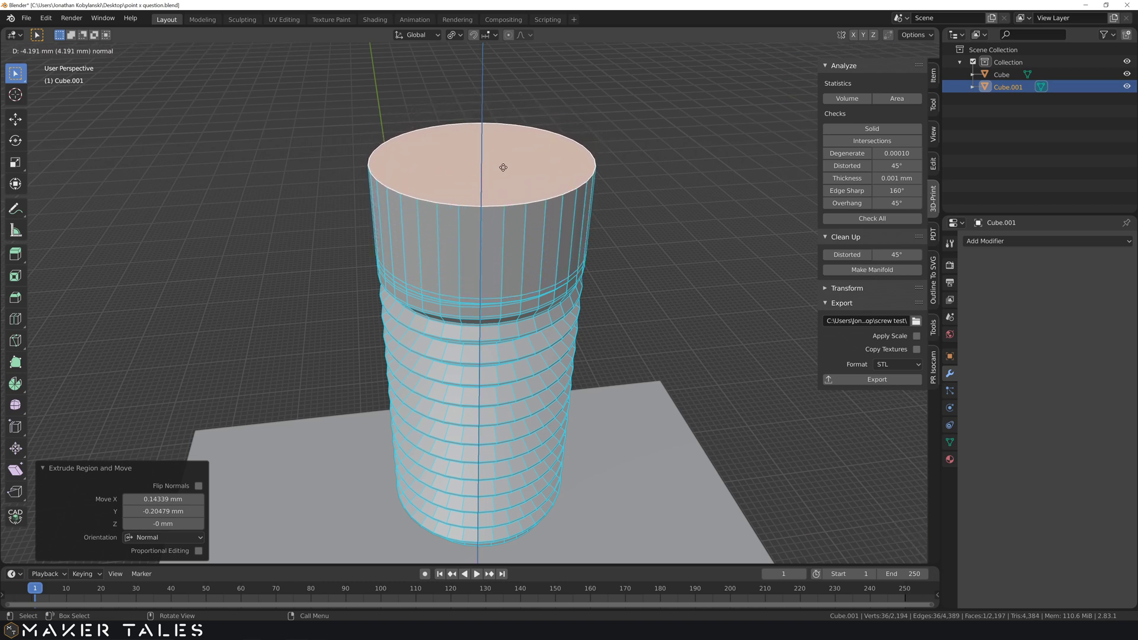
{"action": "key", "text": "e"}
{"action": "key", "text": "KP_5"}
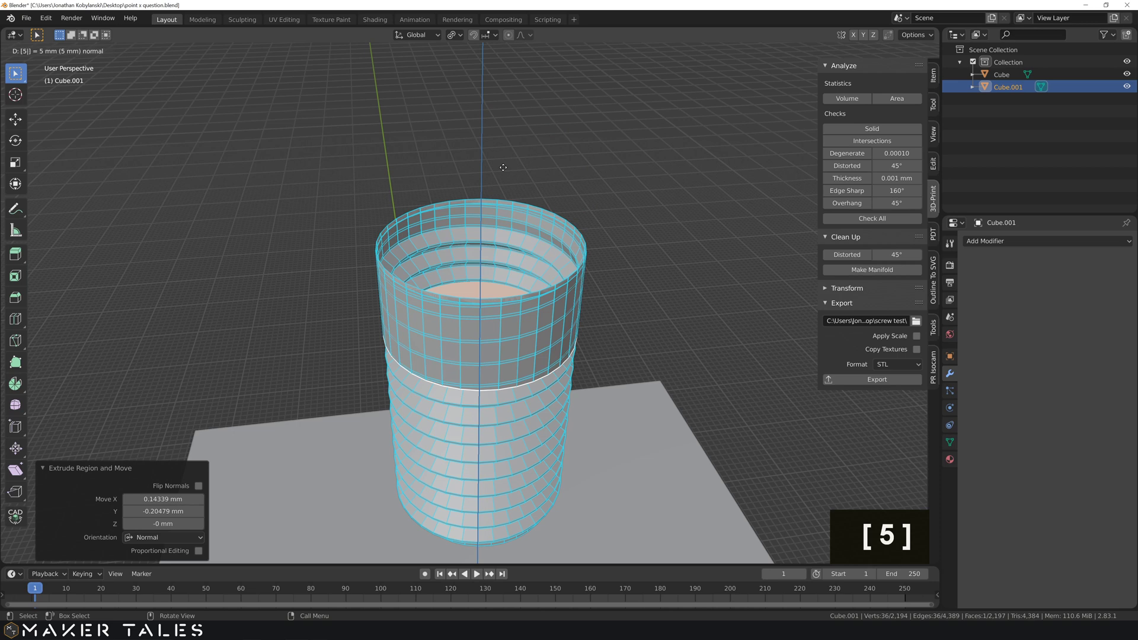
{"action": "key", "text": "Return"}
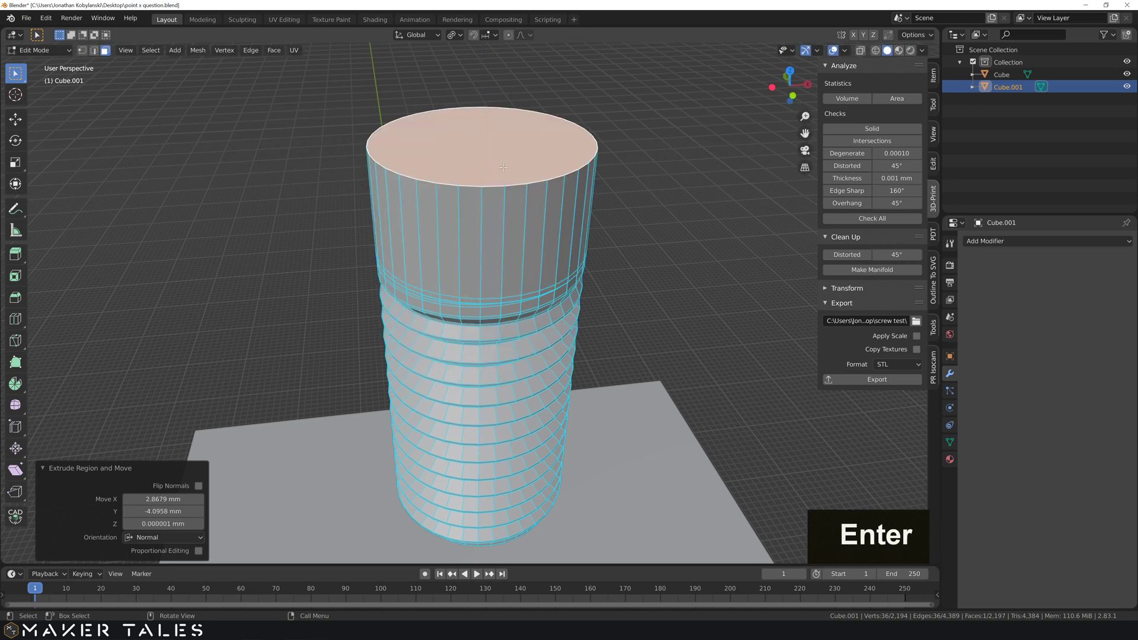
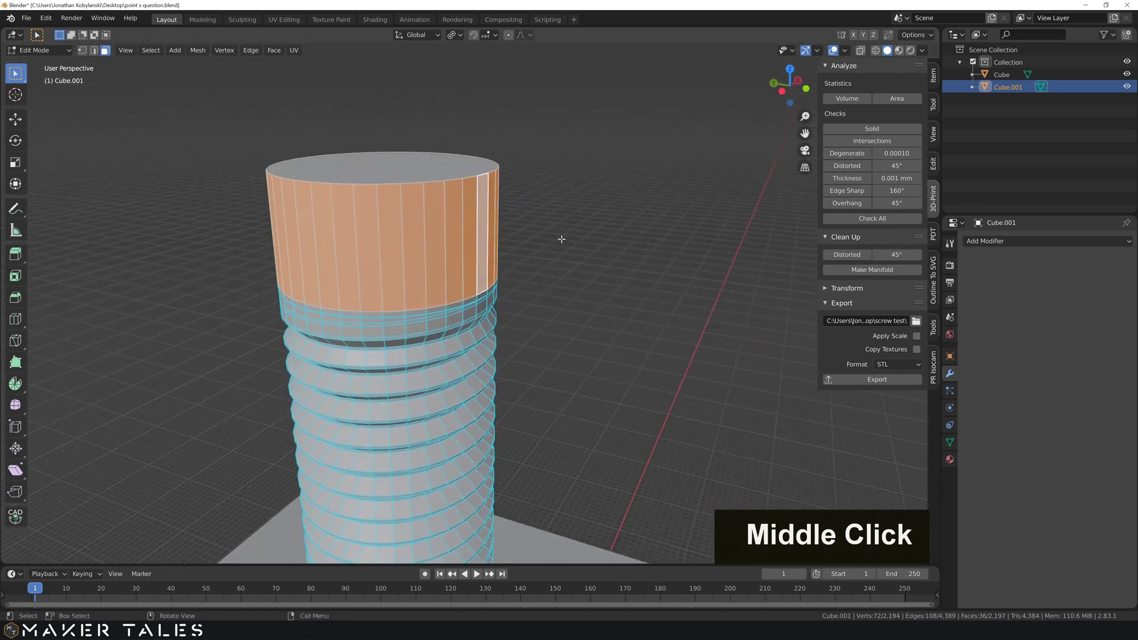
Step: Extrude the top section's side faces individually outward into a wide disc-shaped bolt head
{"action": "scroll", "scroll_direction": "down", "scroll_amount": 3}
{"action": "key", "text": "alt+e"}
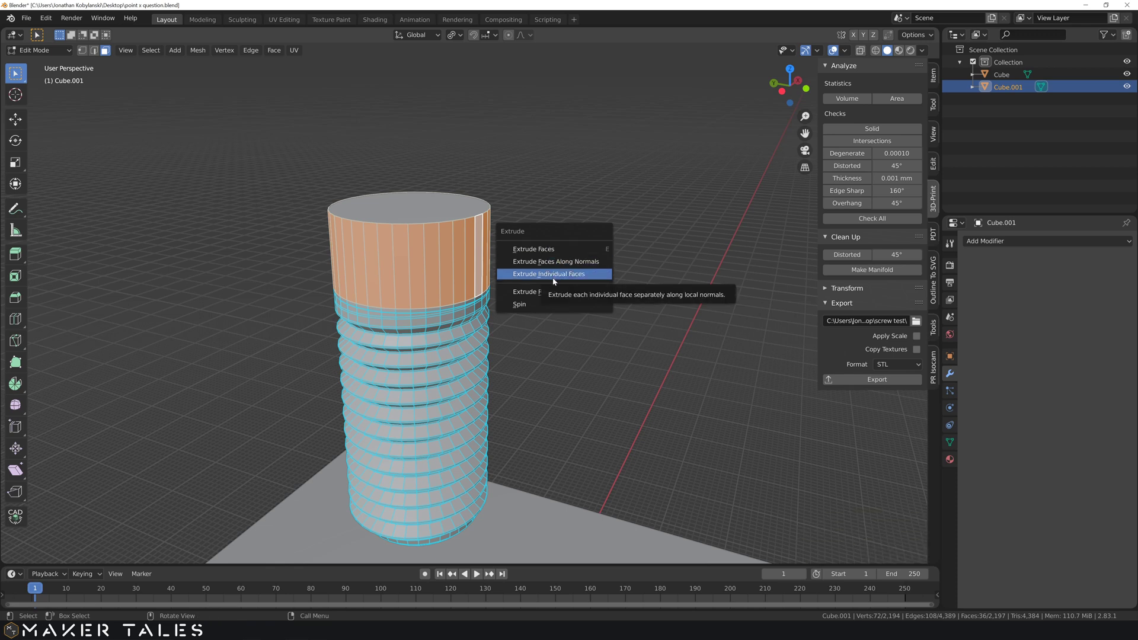
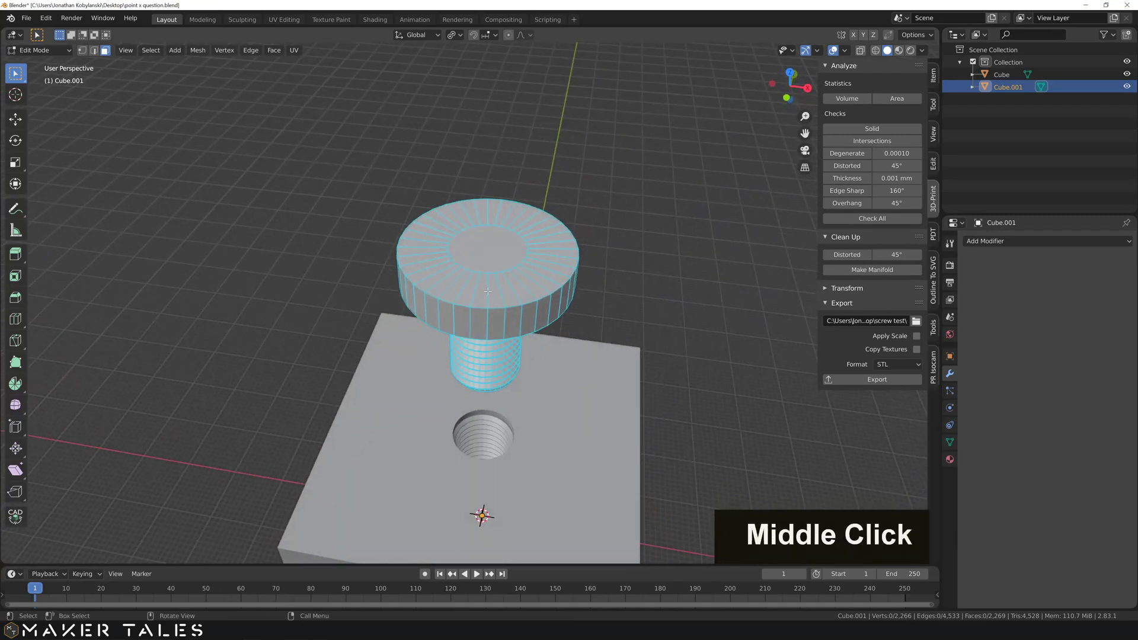
{"action": "scroll", "scroll_direction": "up", "scroll_amount": 3}
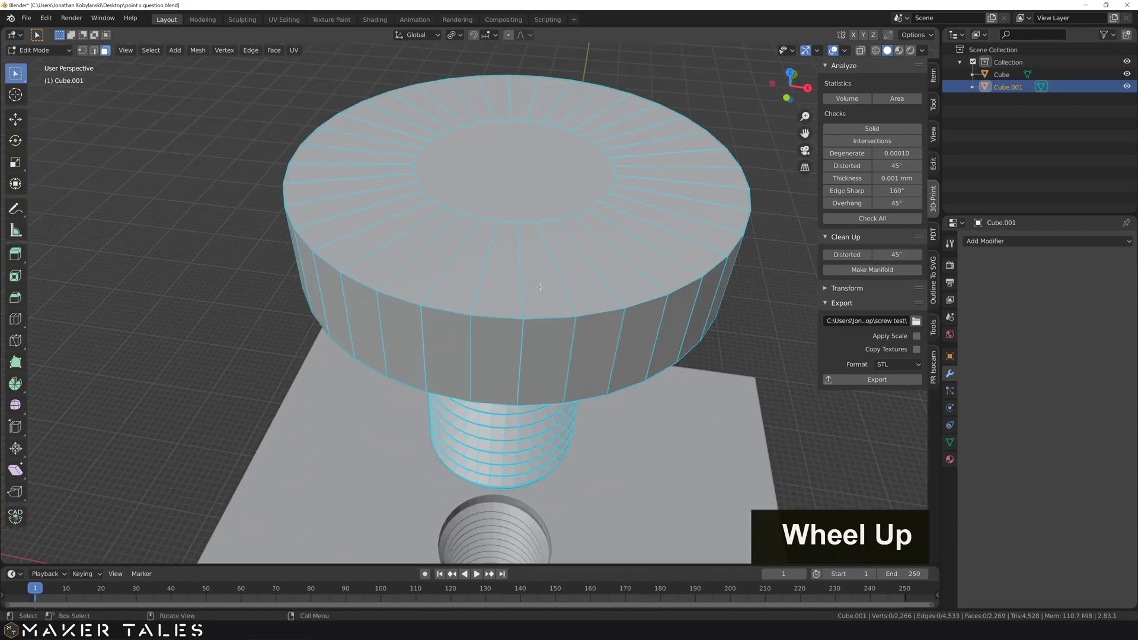
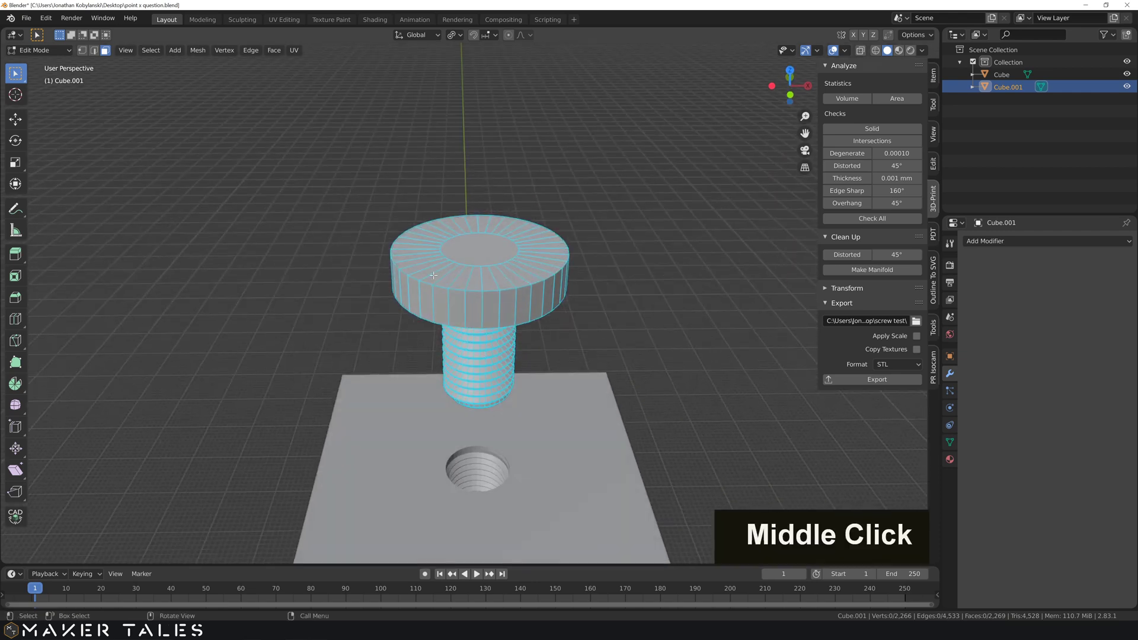
{"action": "key", "text": "Tab"}
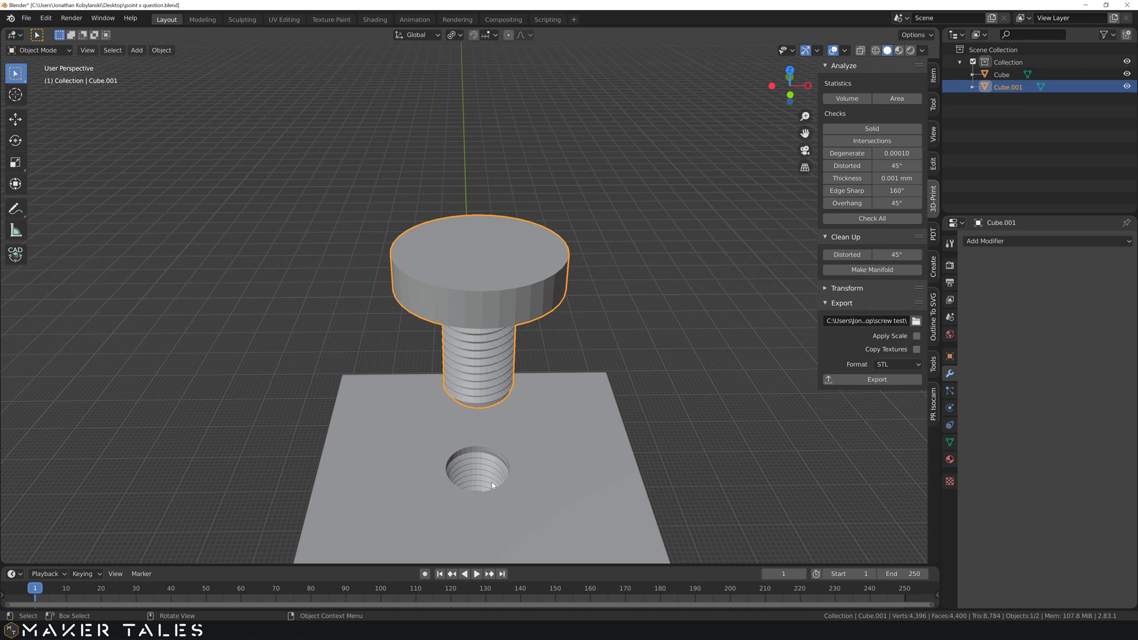
{"action": "middle_click", "coordinate": [493, 464]}
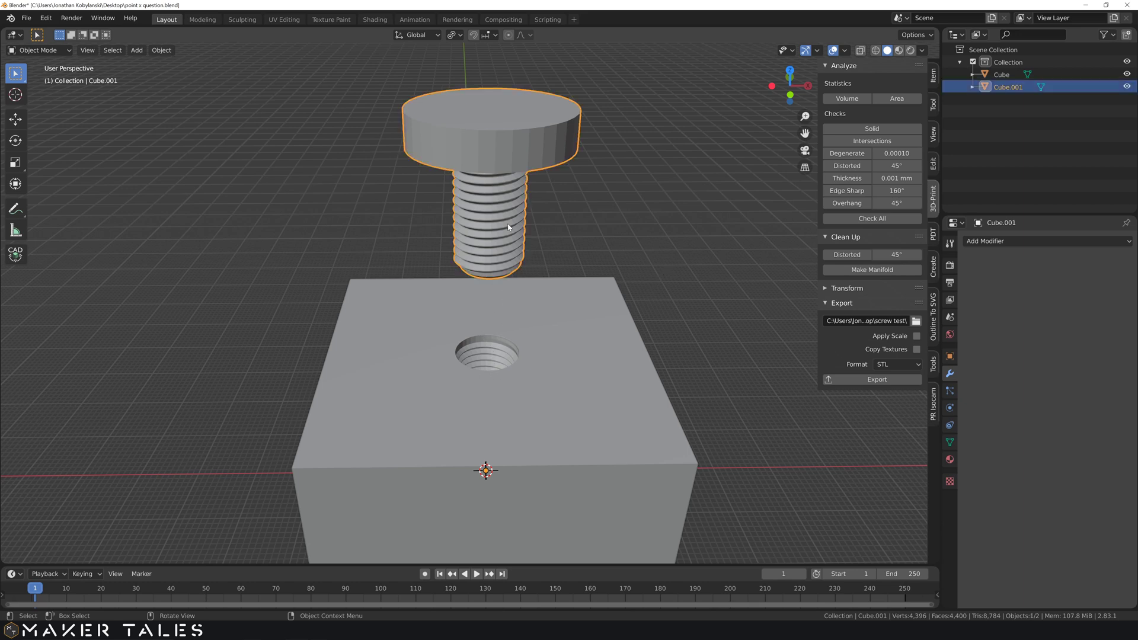
{"action": "middle_click", "coordinate": [515, 246]}
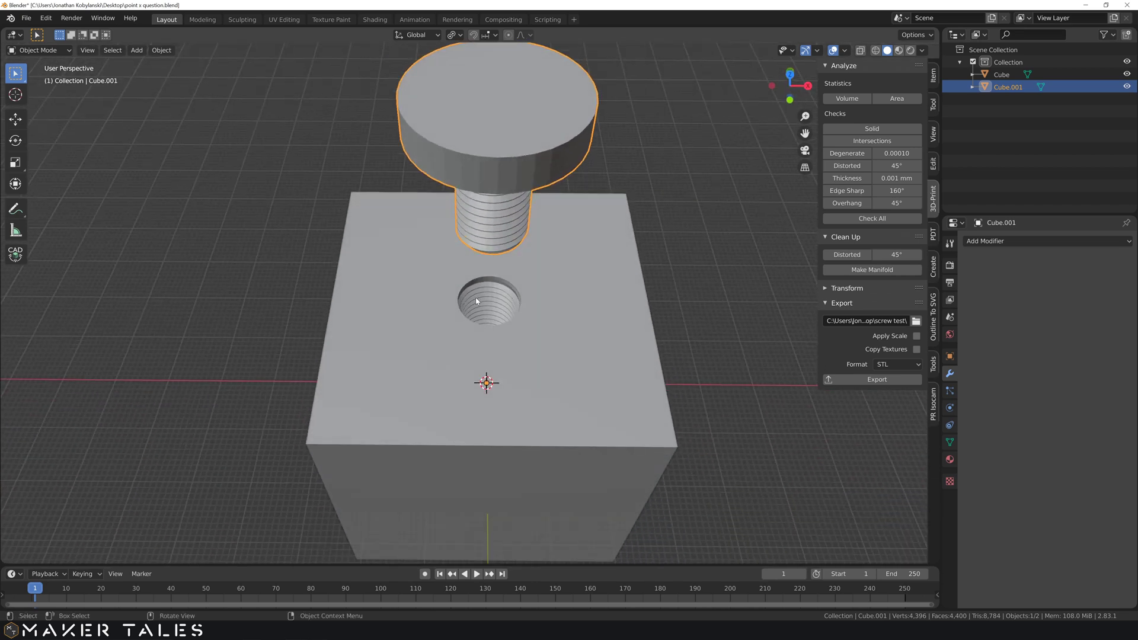
{"action": "middle_click", "coordinate": [502, 183]}
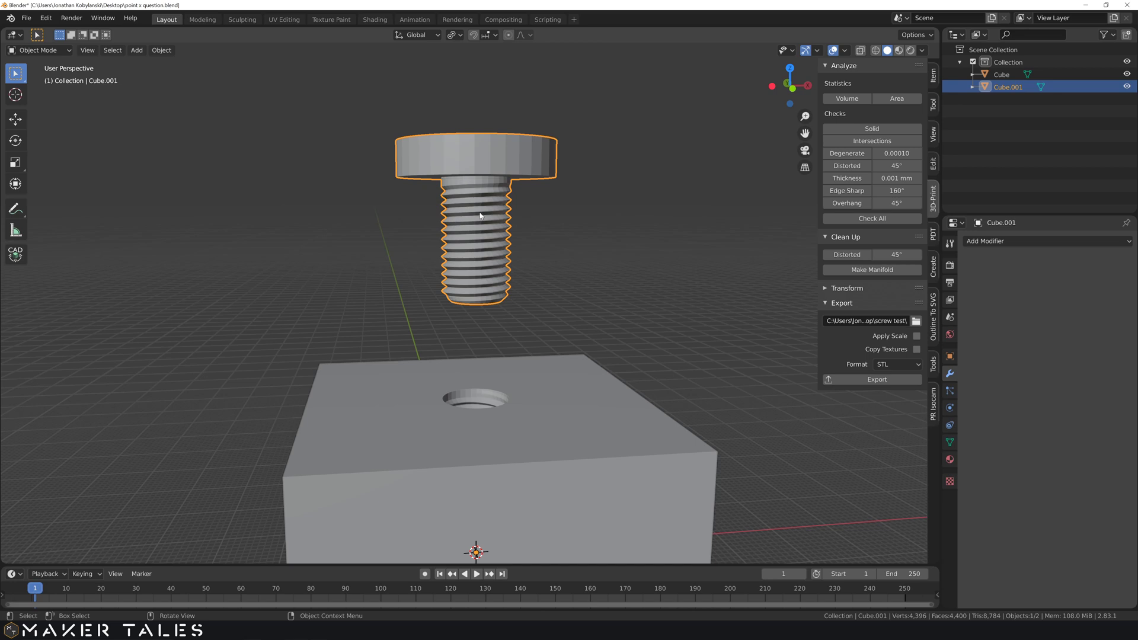
Step: Grow the face selection along the bolt thread, then select the whole bolt mesh
{"action": "middle_click", "coordinate": [482, 214]}
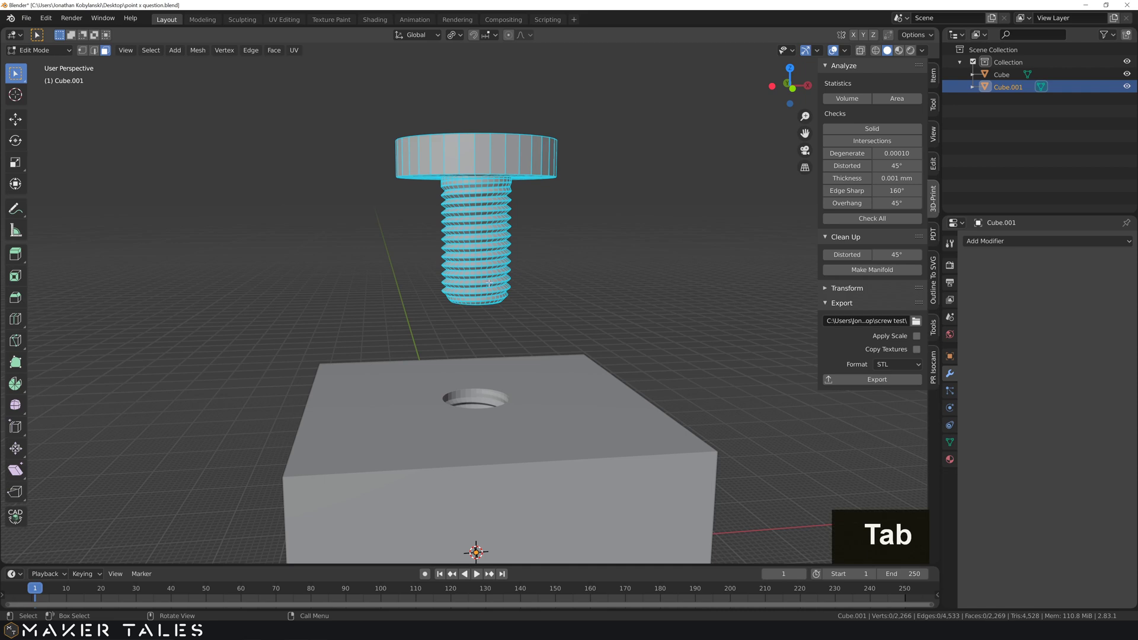
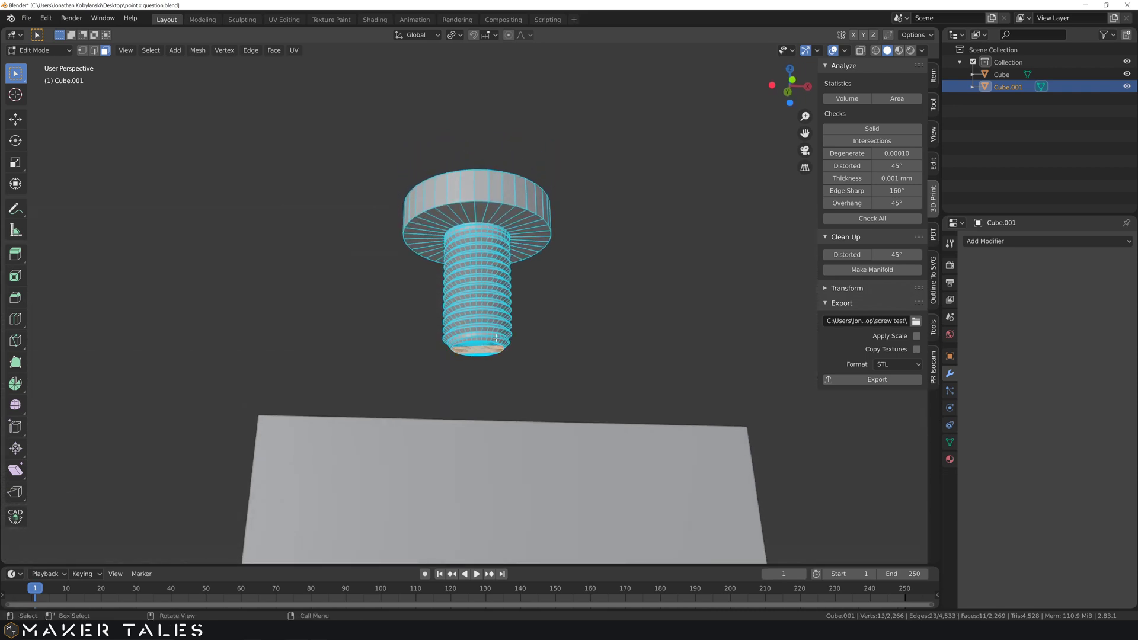
{"action": "key", "text": "ctrl+KP_Add"}
{"action": "key", "text": "ctrl+KP_Add"}
{"action": "key", "text": "ctrl+KP_Add"}
{"action": "key", "text": "ctrl+KP_Add"}
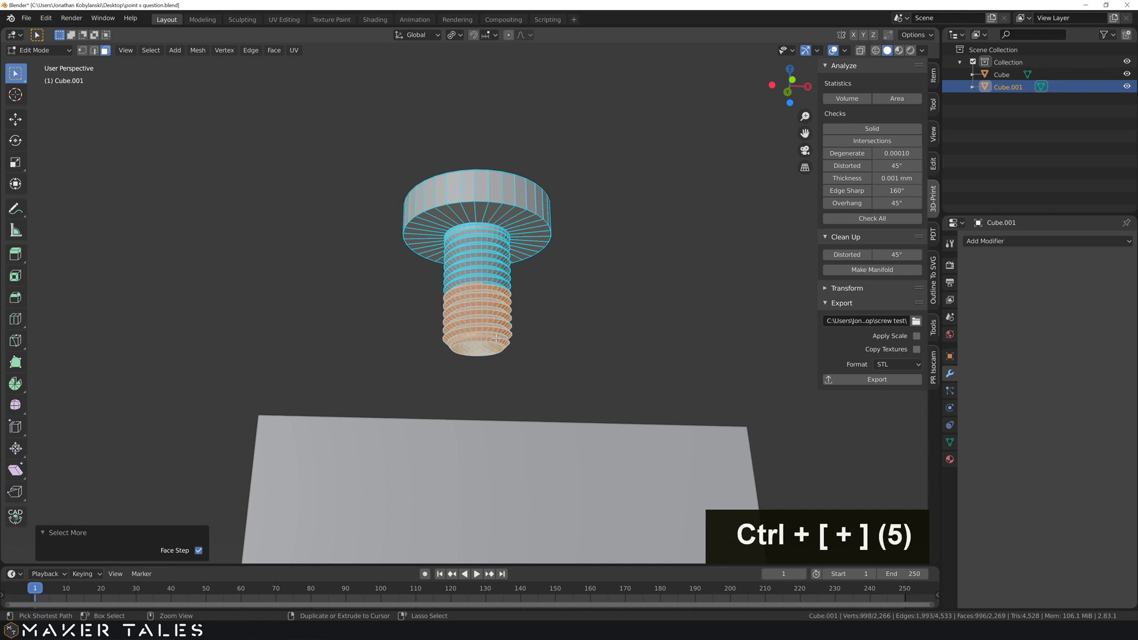
{"action": "key", "text": "ctrl+KP_Add"}
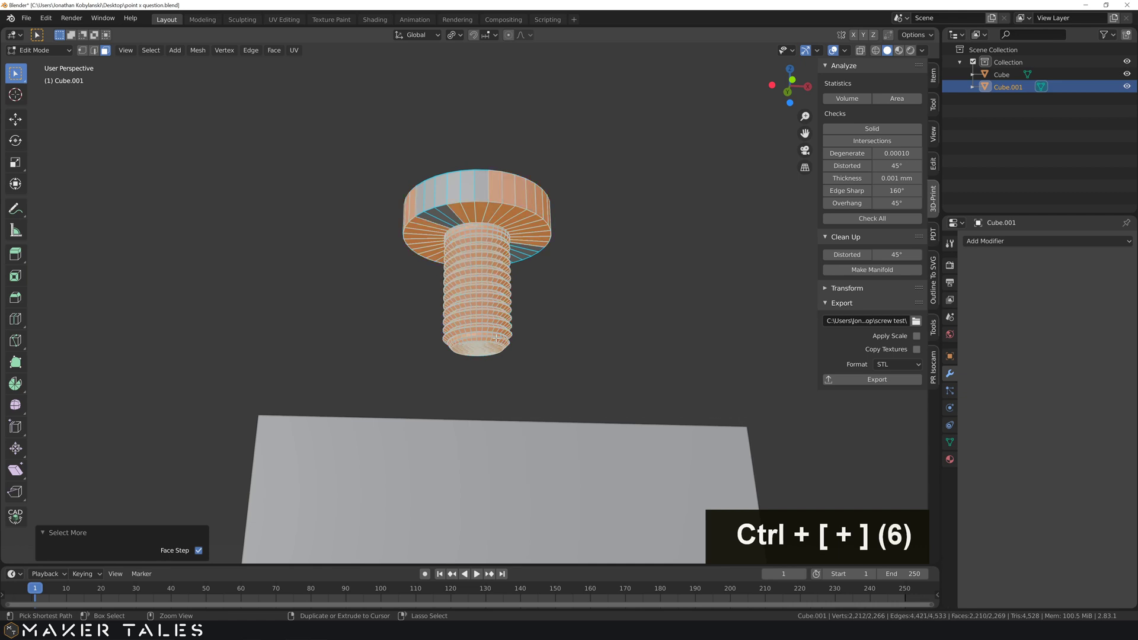
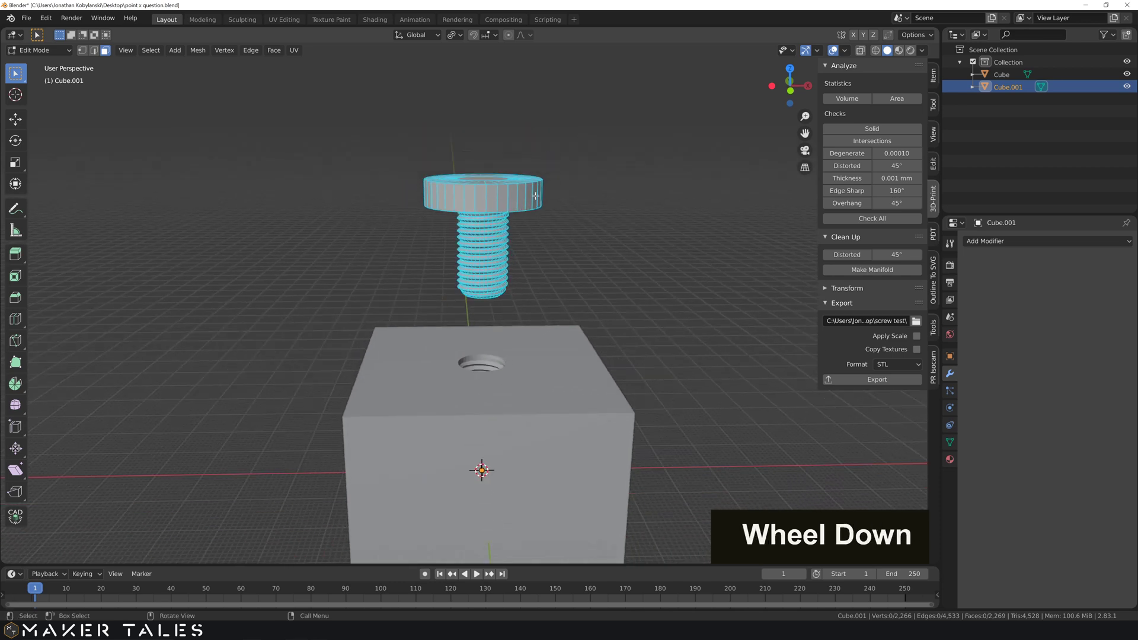
{"action": "key", "text": "a"}
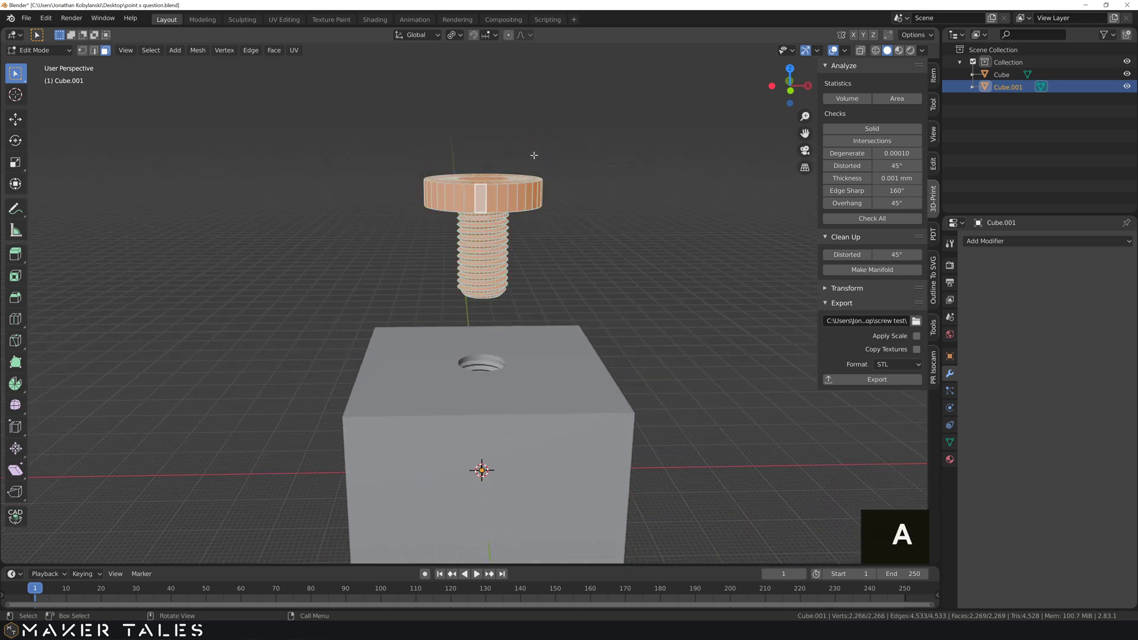
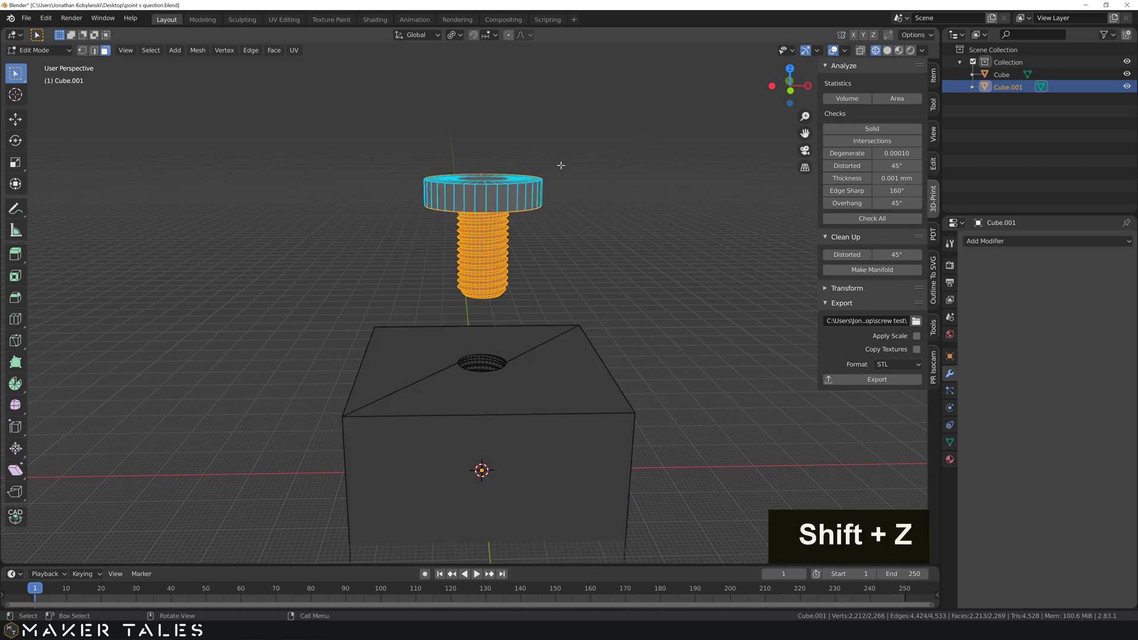
Step: Switch the viewport to wireframe with X-ray so the threaded hole shows through the block
{"action": "key", "text": "shift+z"}
{"action": "key", "text": "alt+z"}
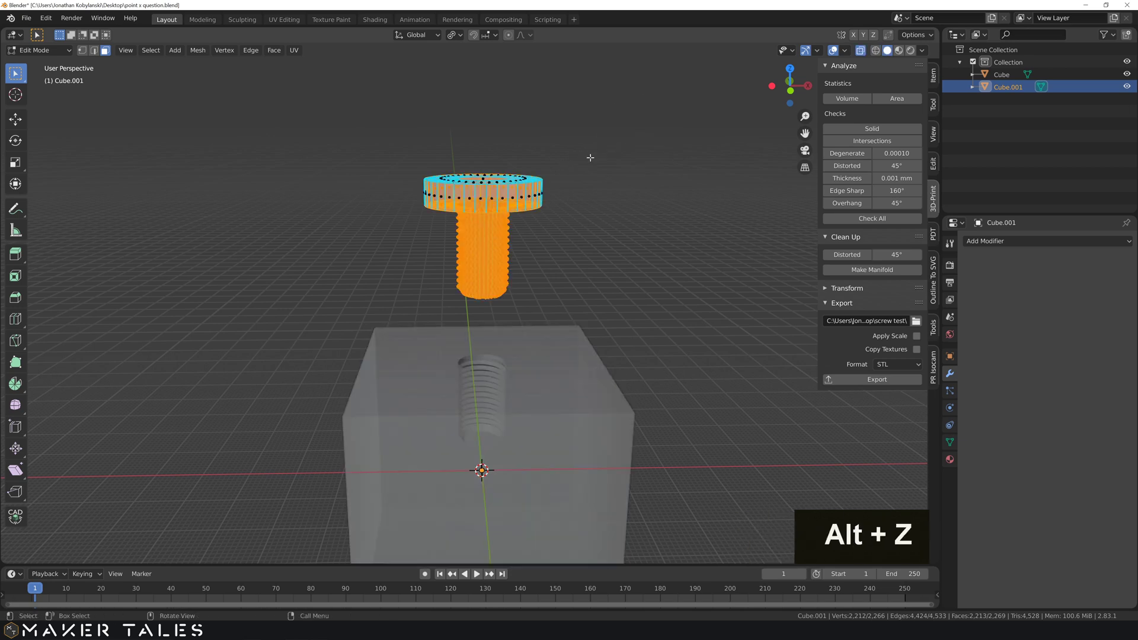
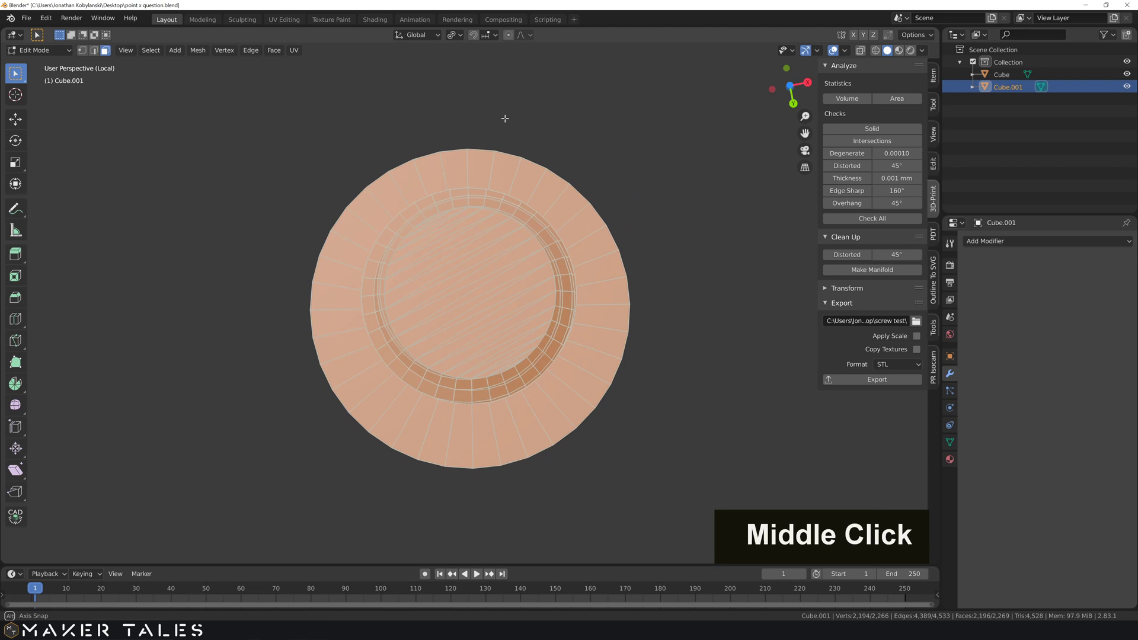
Step: In orthographic view, circle-deselect the bolt head faces so only the thread stays selected
{"action": "scroll", "scroll_direction": "down", "scroll_amount": 3}
{"action": "scroll", "scroll_direction": "up", "scroll_amount": 3}
{"action": "scroll", "scroll_direction": "down", "scroll_amount": 3}
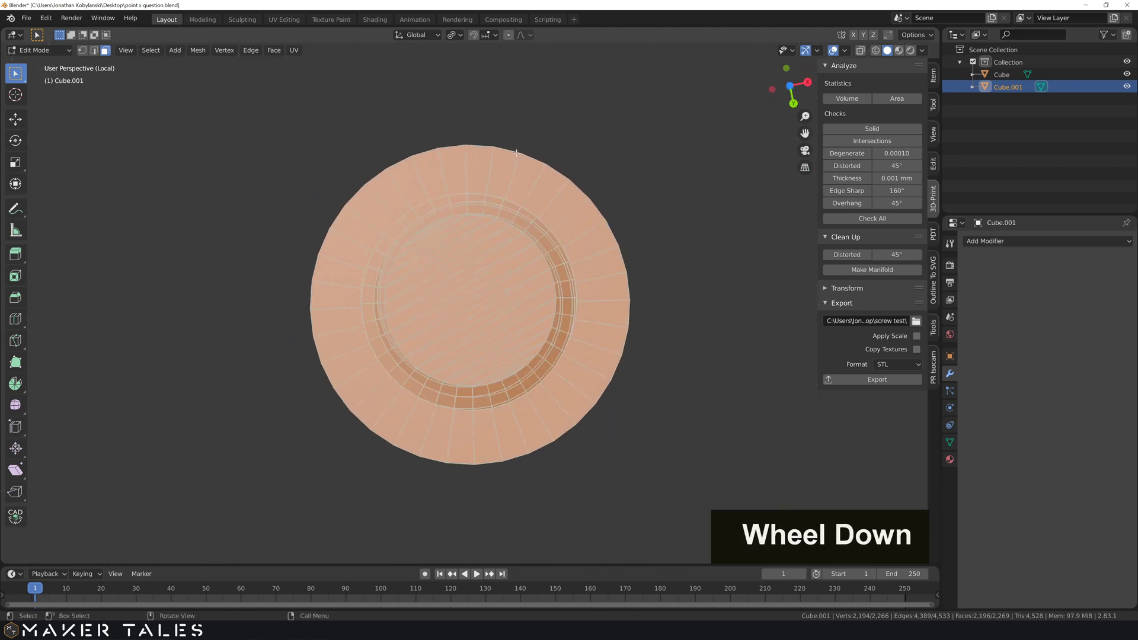
{"action": "key", "text": "KP_5"}
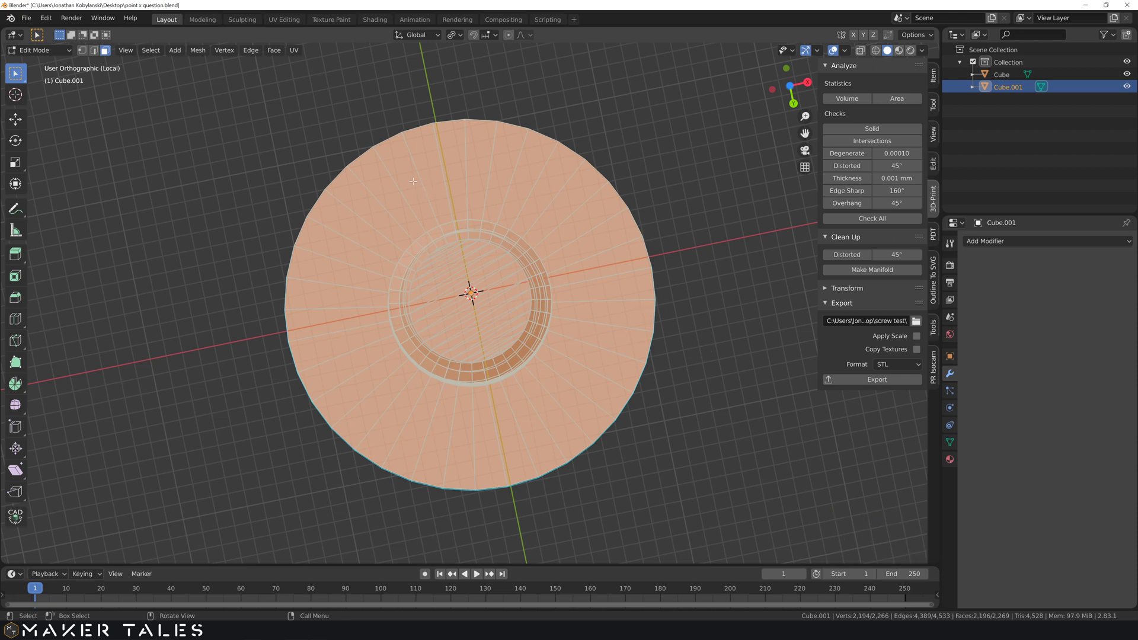
{"action": "key", "text": "c"}
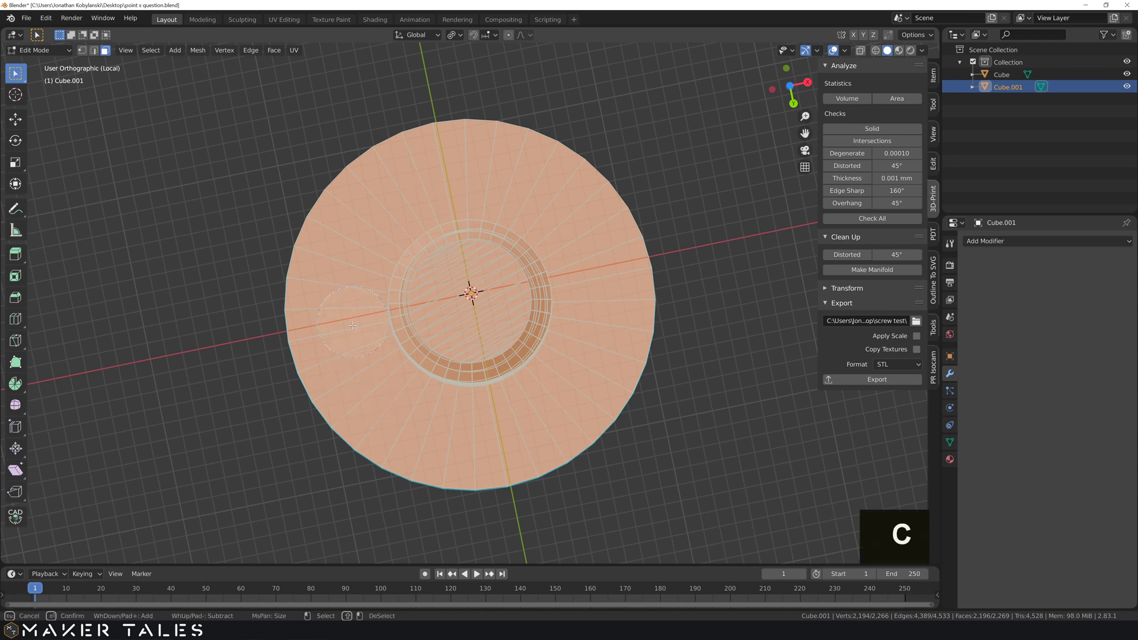
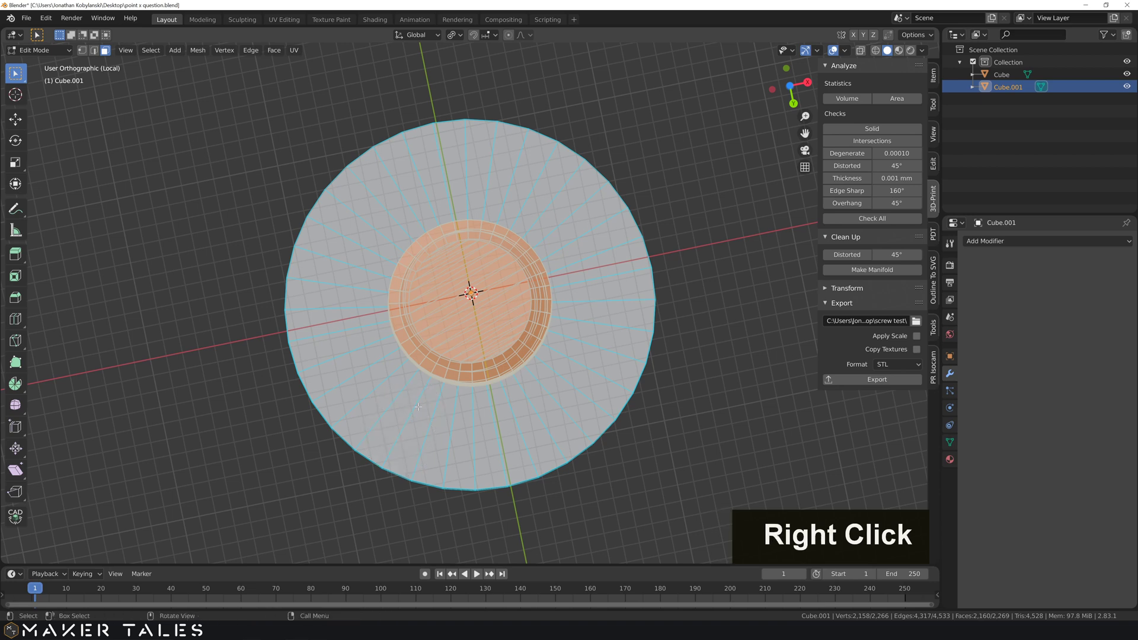
{"action": "key", "text": "KP_5"}
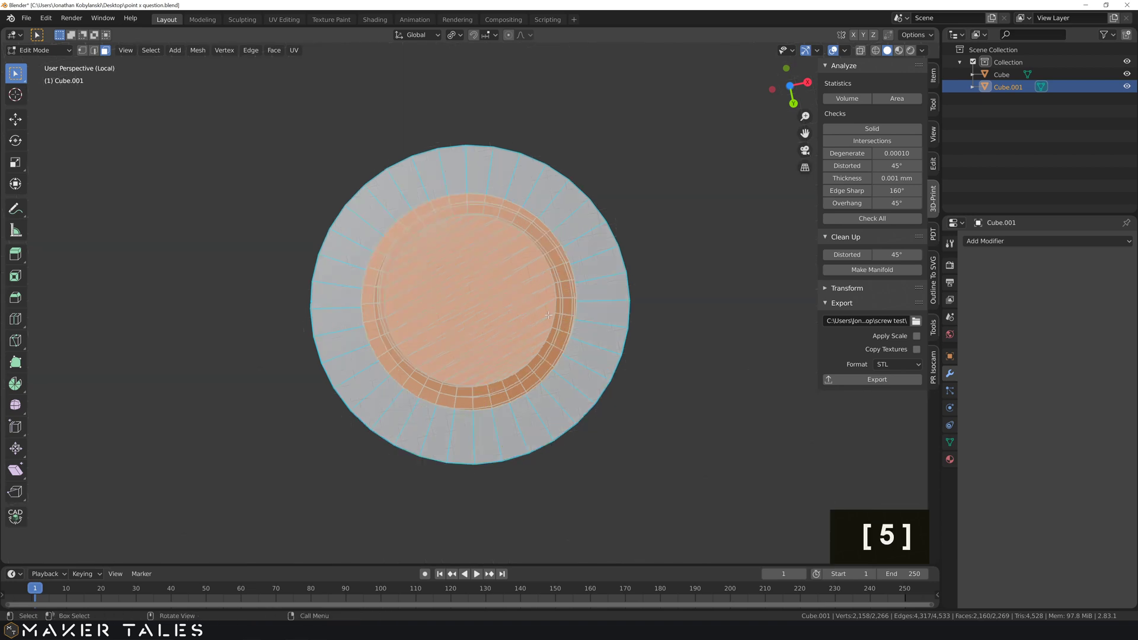
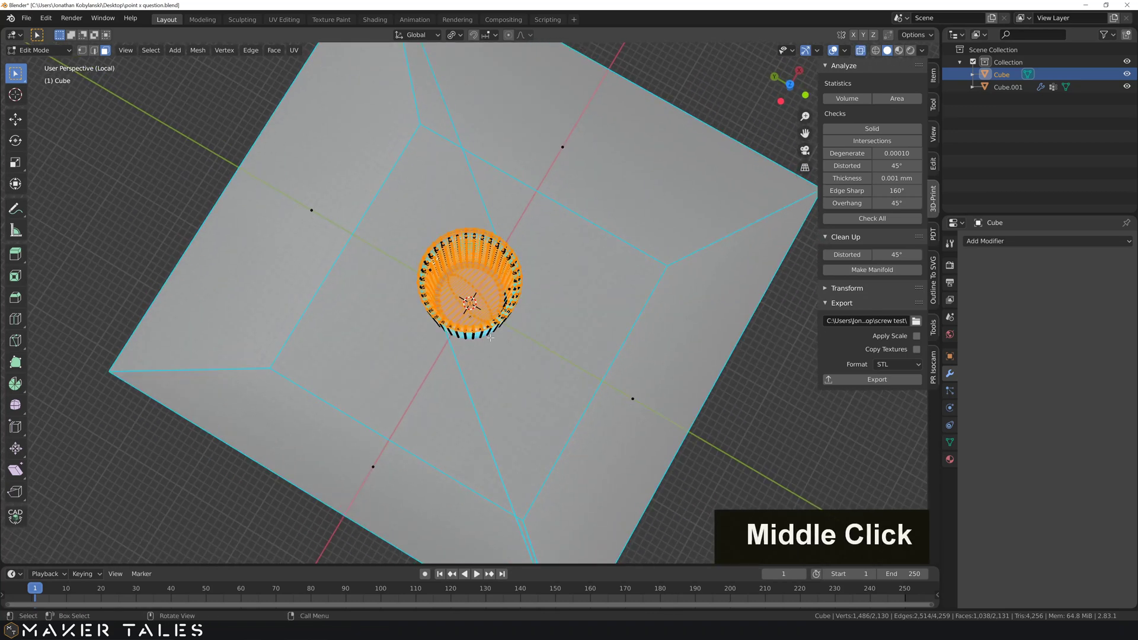
Step: Circle-select the hole's thread faces while keeping the block's outer faces unselected
{"action": "key", "text": "c"}
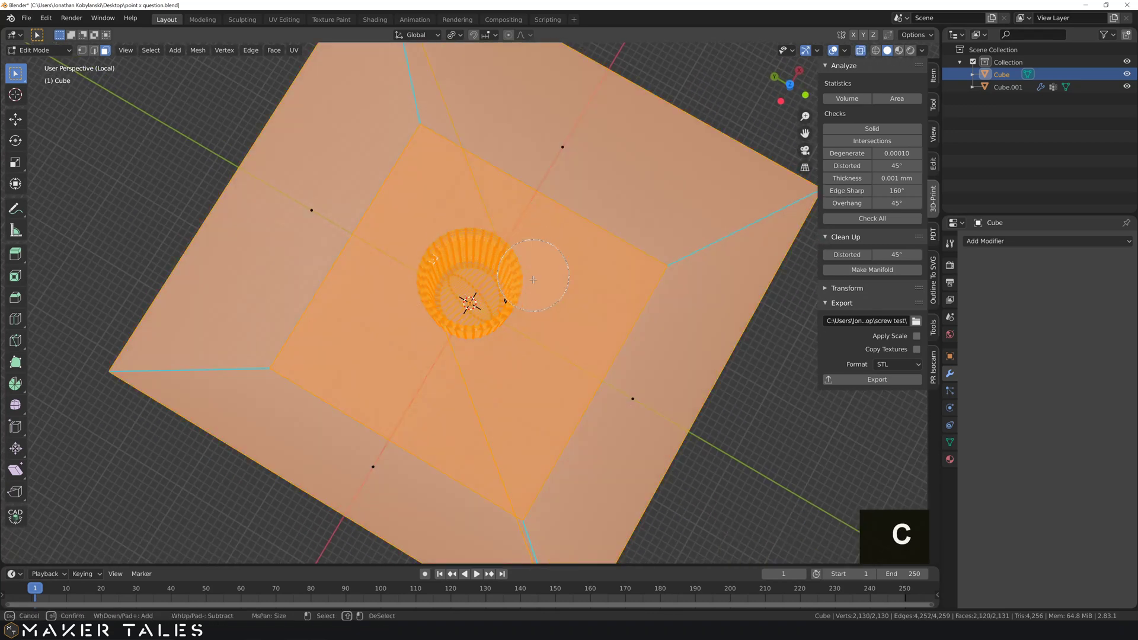
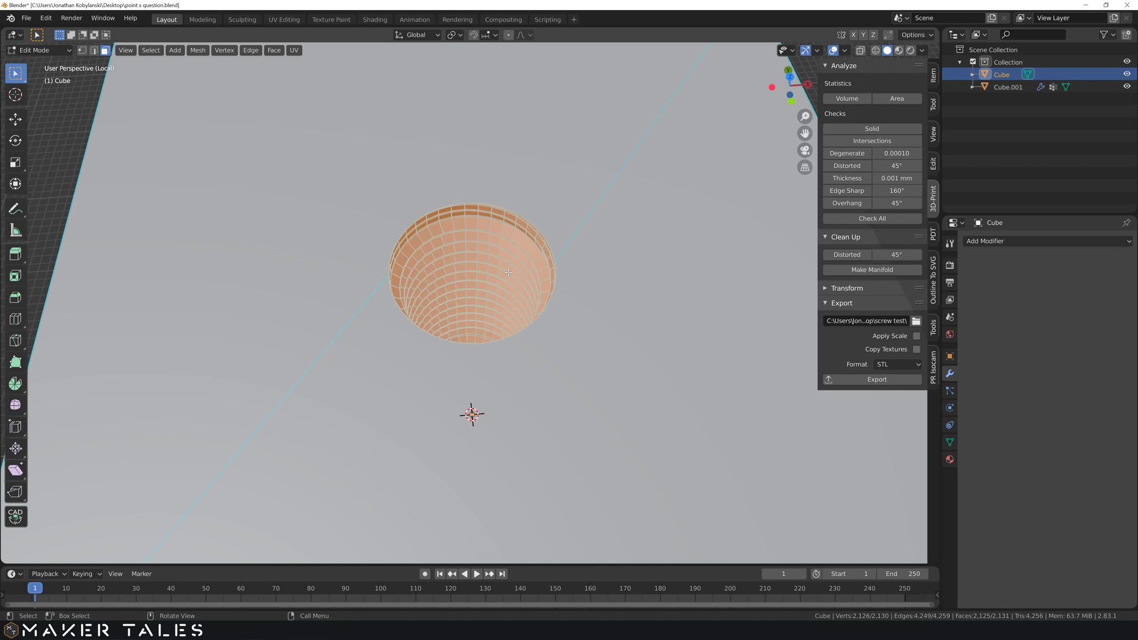
Step: Scale the hole thread faces by 1.2 in X and Y with Z locked at 1
{"action": "key", "text": "s"}
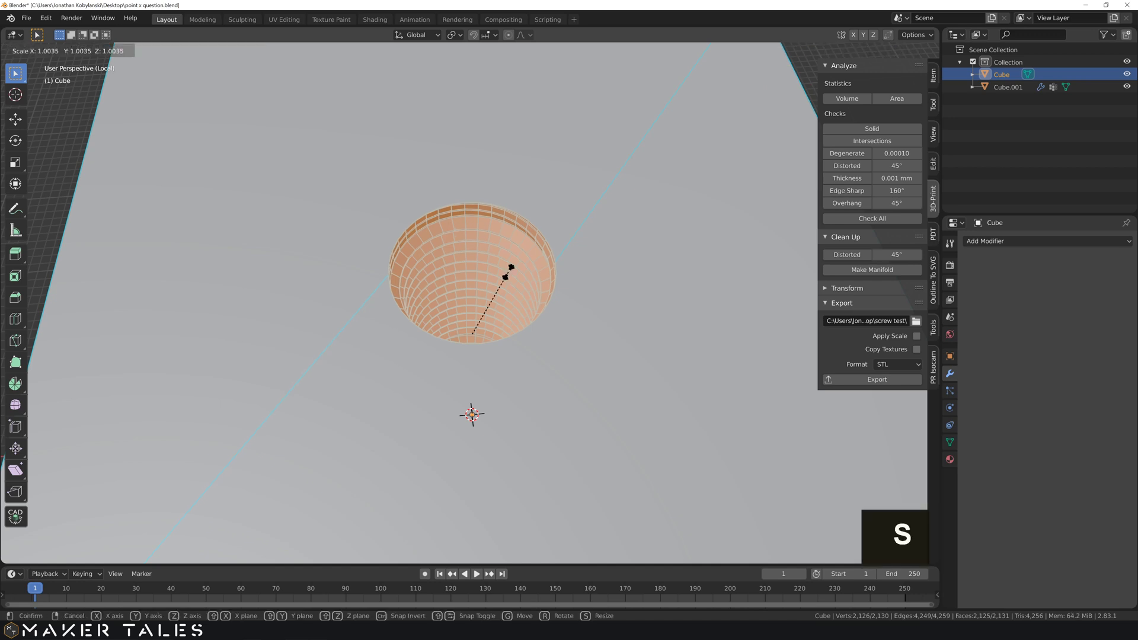
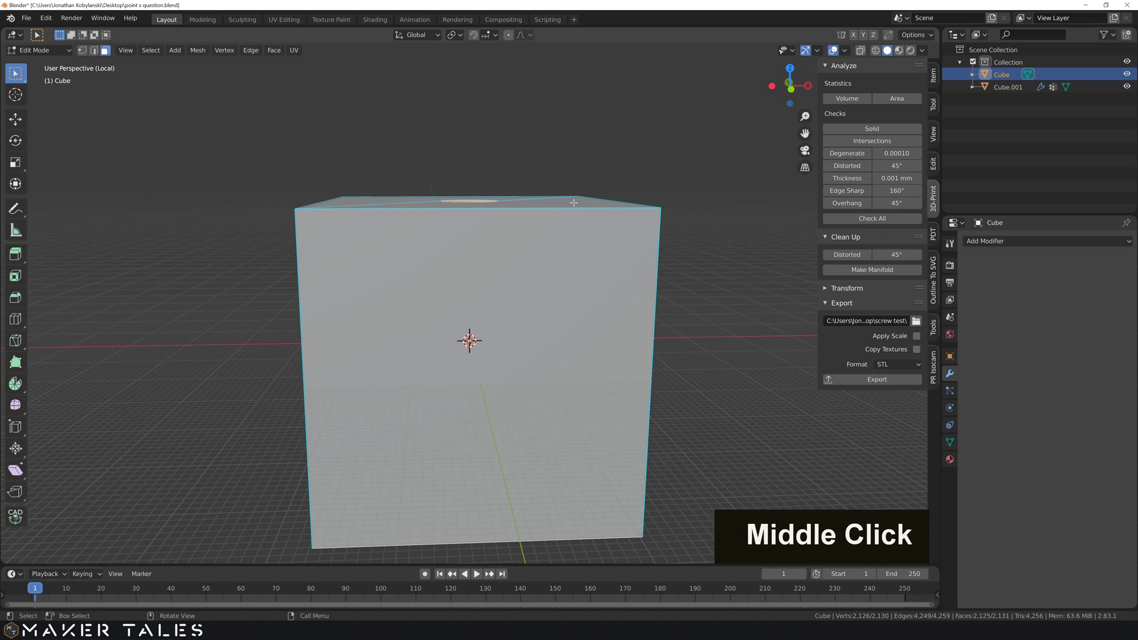
{"action": "key", "text": "s"}
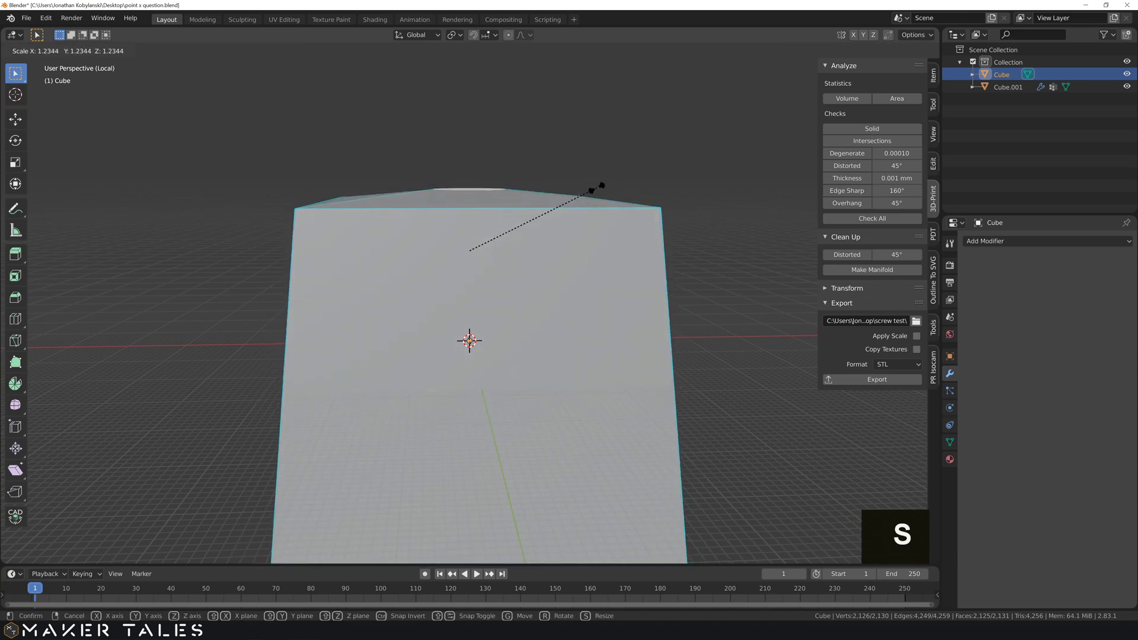
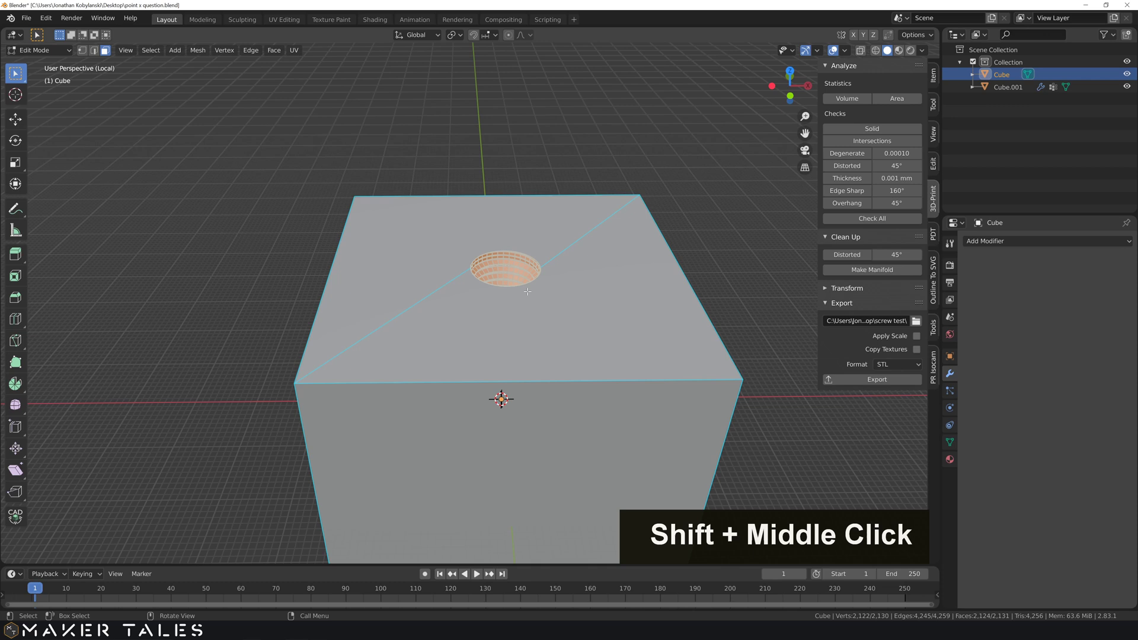
{"action": "key", "text": "s"}
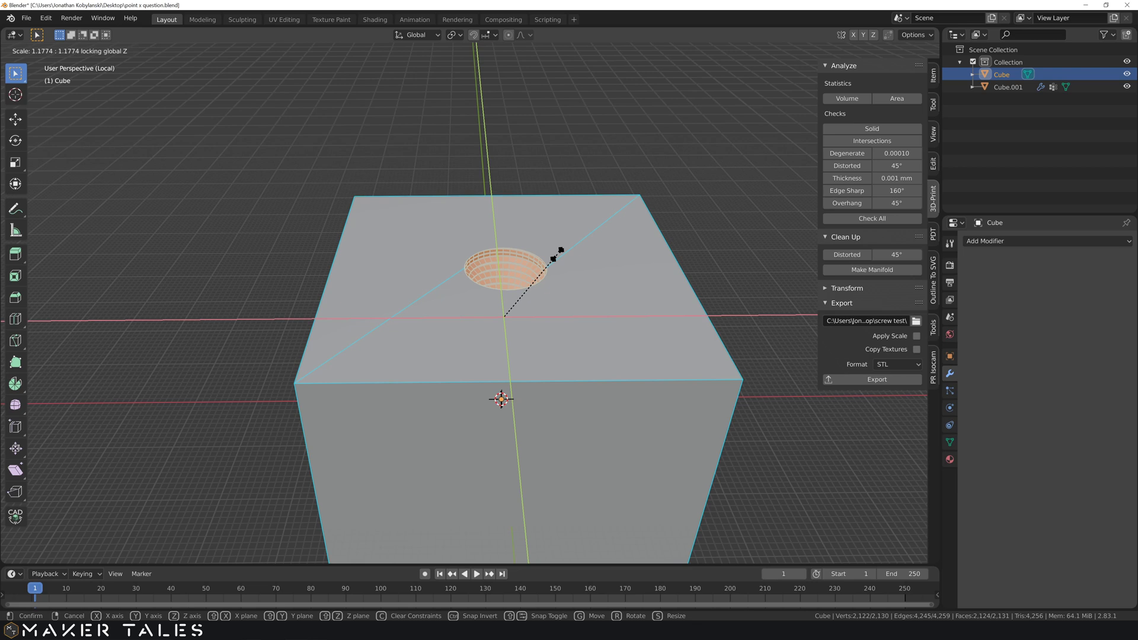
{"action": "key", "text": "1"}
{"action": "key", "text": "."}
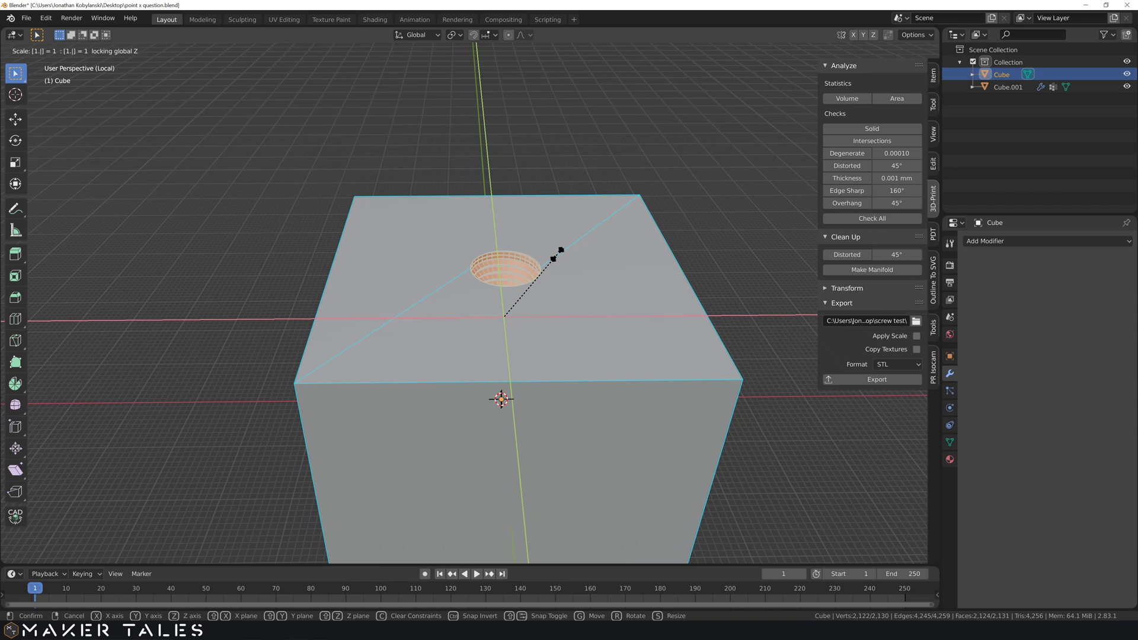
{"action": "key", "text": "."}
{"action": "key", "text": "2"}
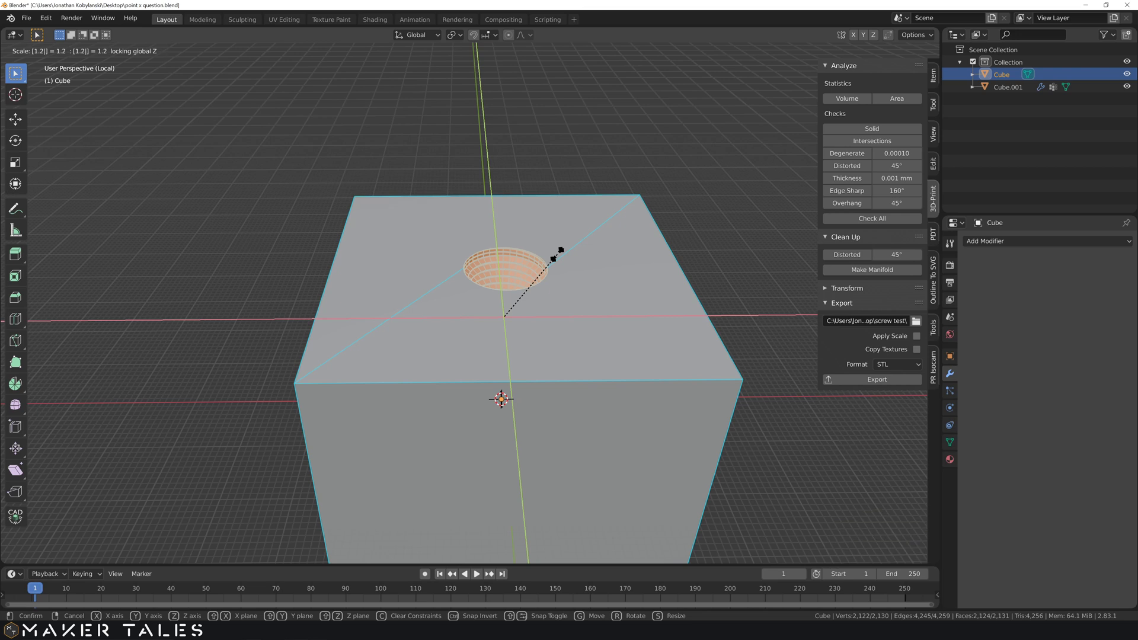
{"action": "key", "text": "Return"}
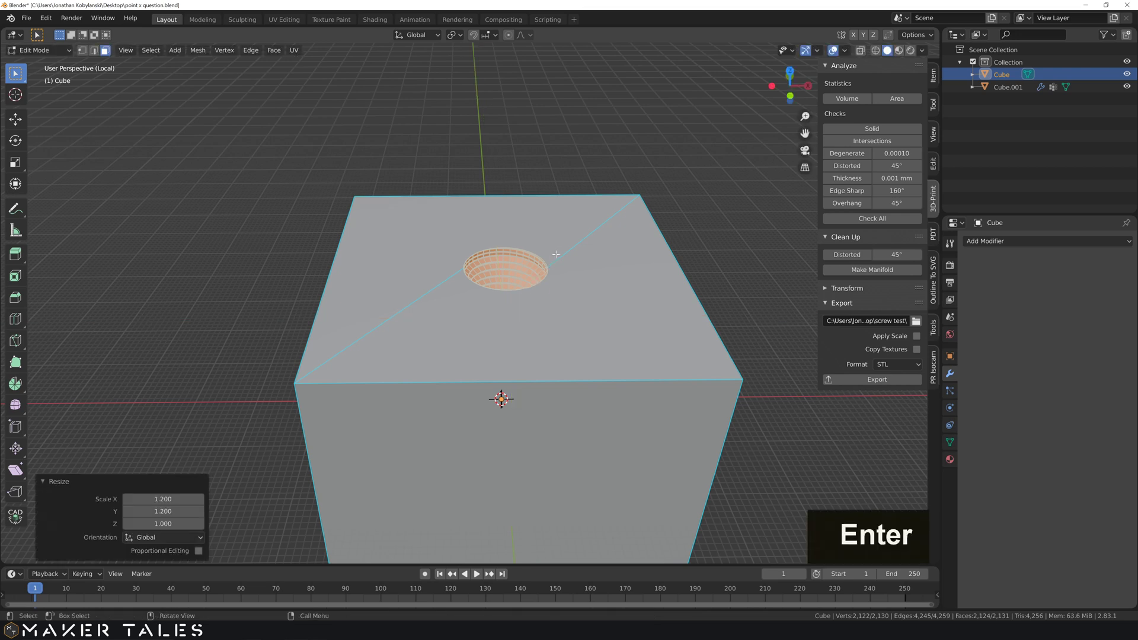